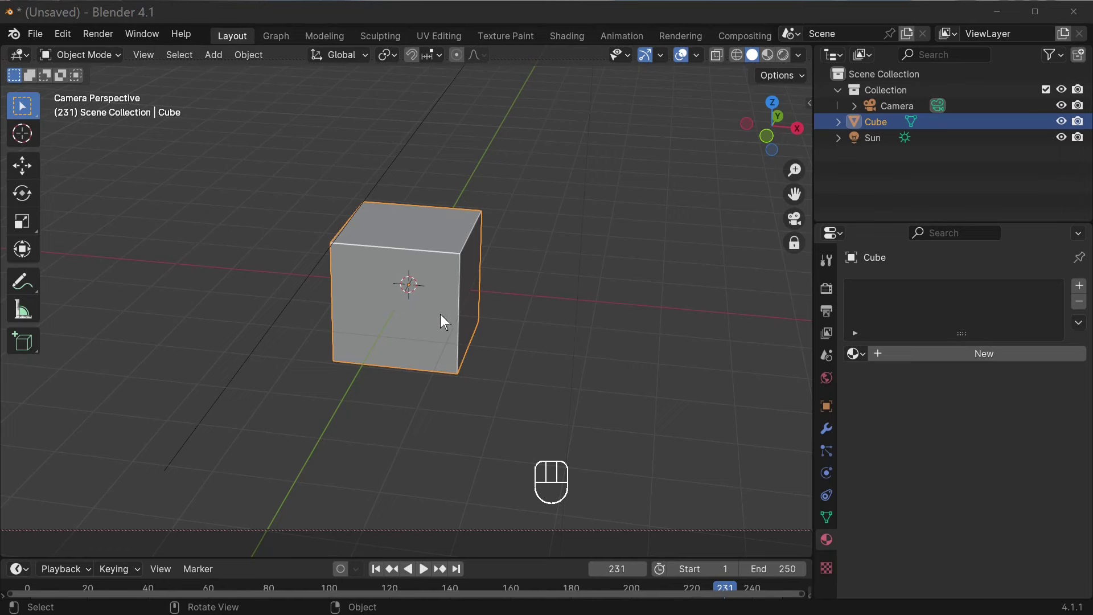
- Move the selected cube left along the X axis and confirm its new position
{"action": "left_click", "coordinate": [442, 323]}
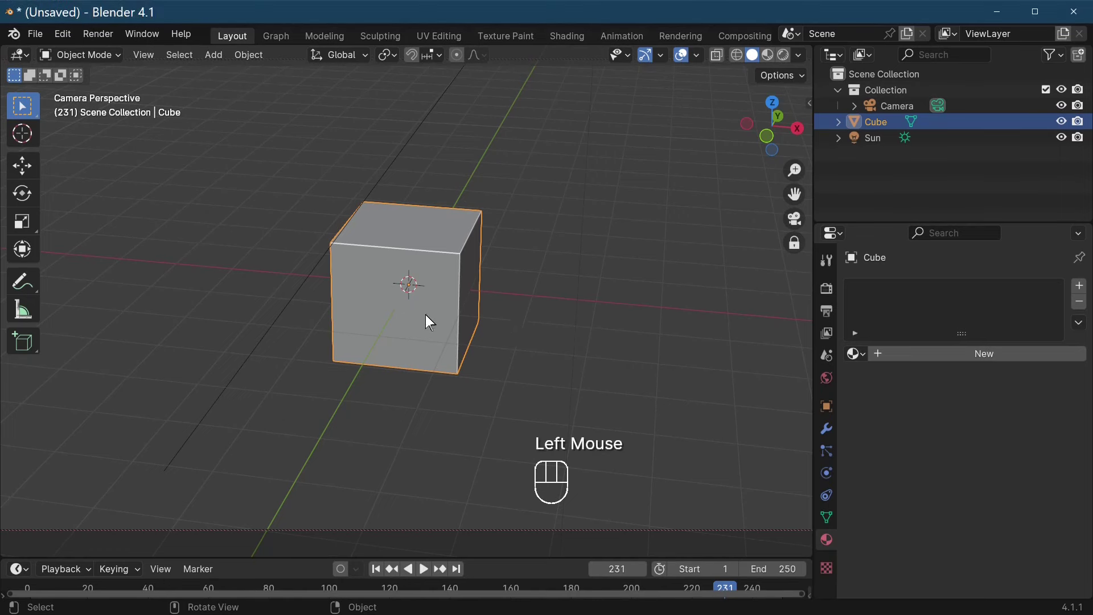
{"action": "key", "text": "g"}
{"action": "key", "text": "x"}
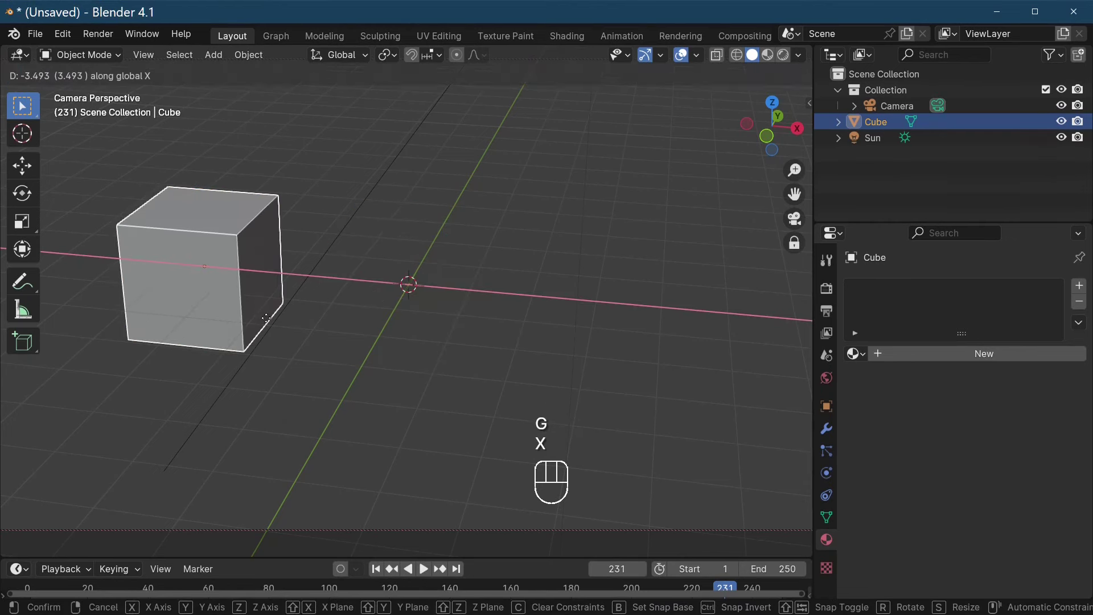
{"action": "left_click", "coordinate": [268, 324]}
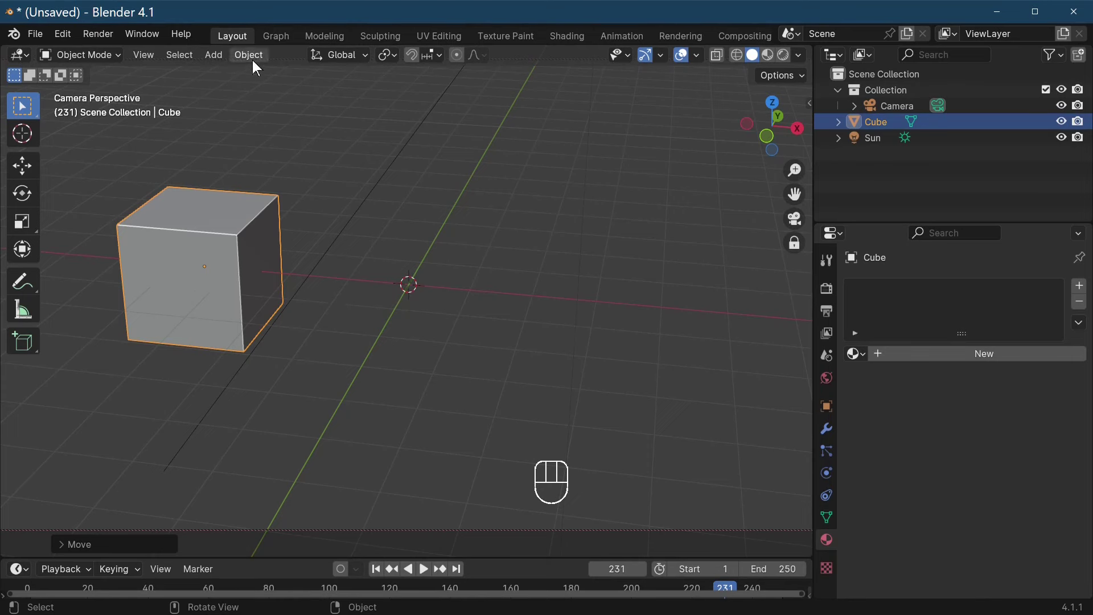
- Add a Suzanne monkey head and place it to the right of centre along one axis
{"action": "left_click_drag", "start_coordinate": [256, 64], "coordinate": [386, 220]}
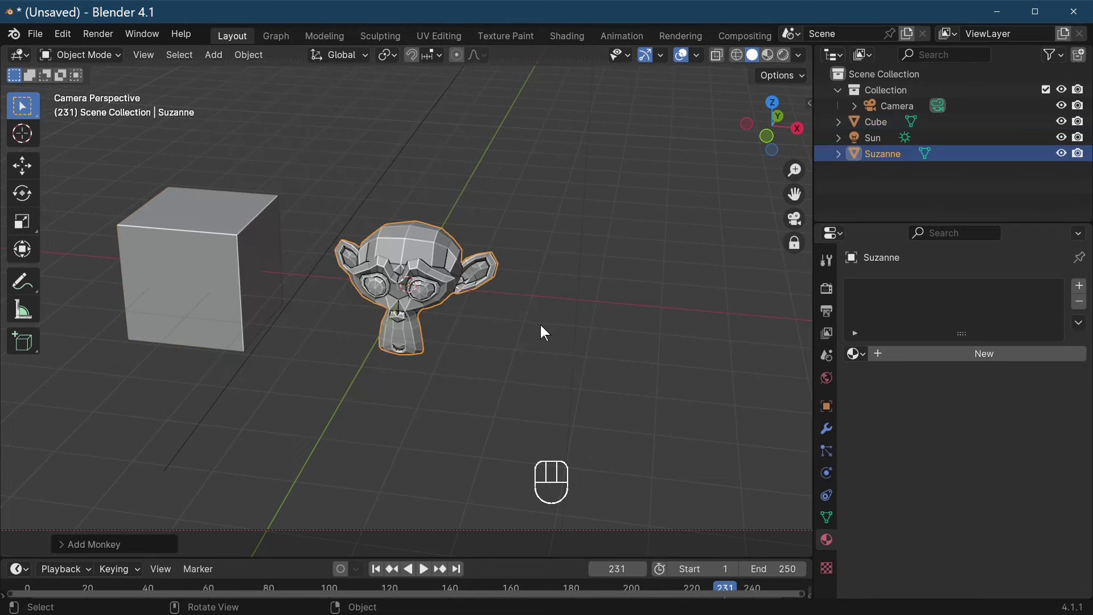
{"action": "key", "text": "g"}
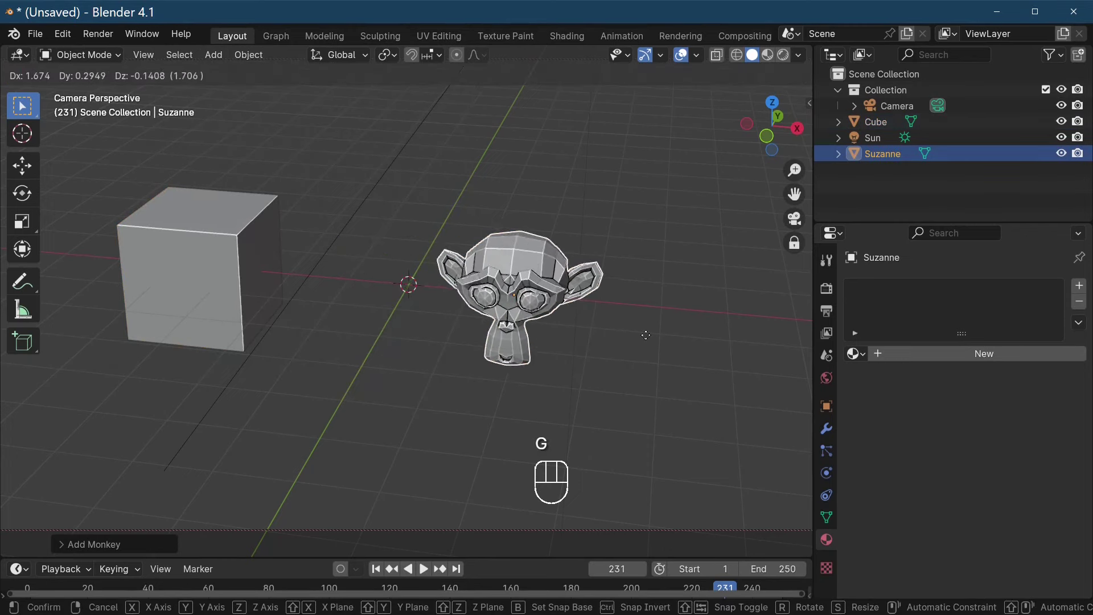
{"action": "left_click", "coordinate": [714, 344]}
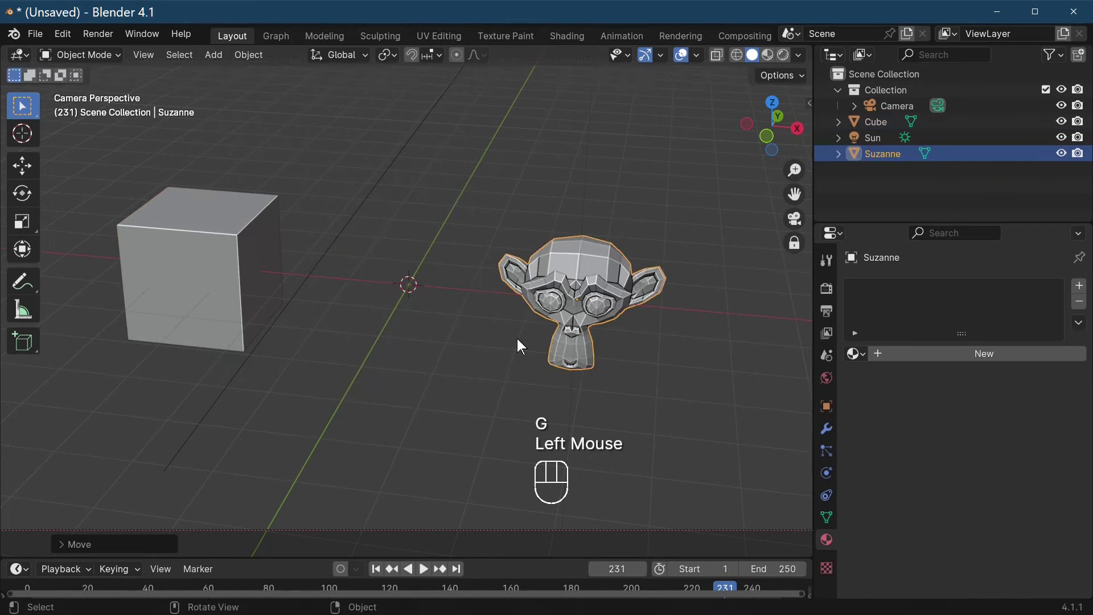
{"action": "key", "text": "ctrl+z"}
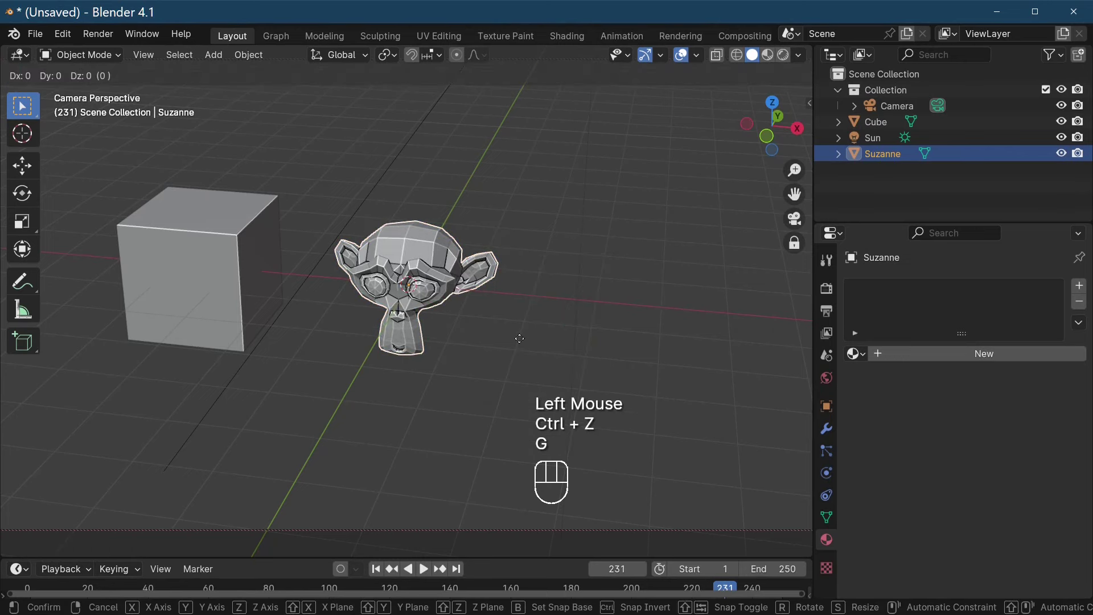
{"action": "key", "text": "x"}
{"action": "left_click", "coordinate": [708, 356]}
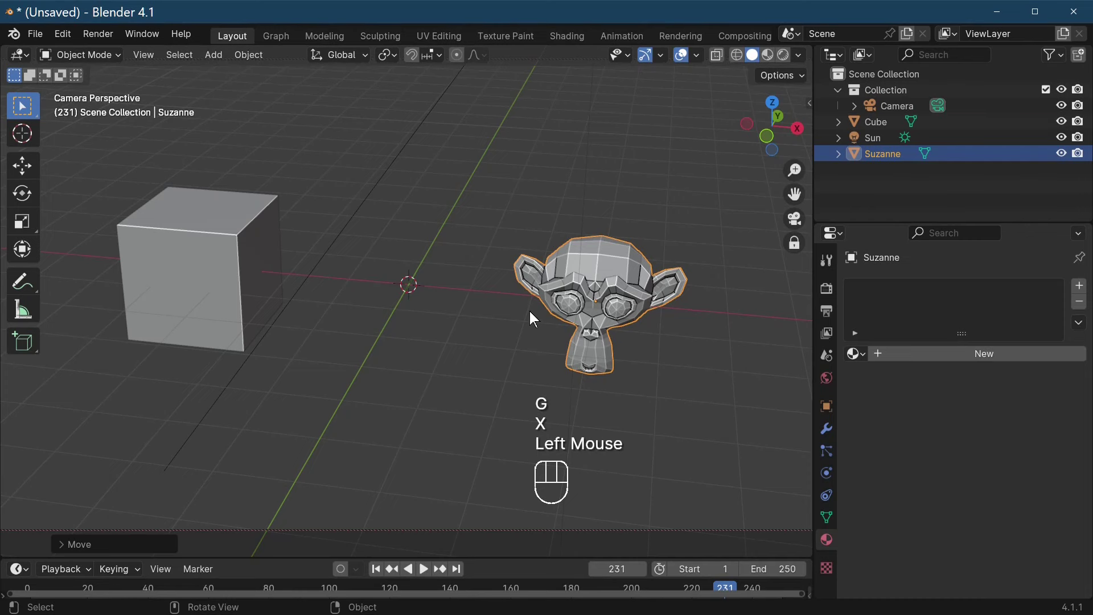
- Scale Suzanne up, then scale the cube up as well
{"action": "key", "text": "s"}
{"action": "left_click", "coordinate": [228, 291]}
{"action": "key", "text": "s"}
{"action": "left_click", "coordinate": [301, 290]}
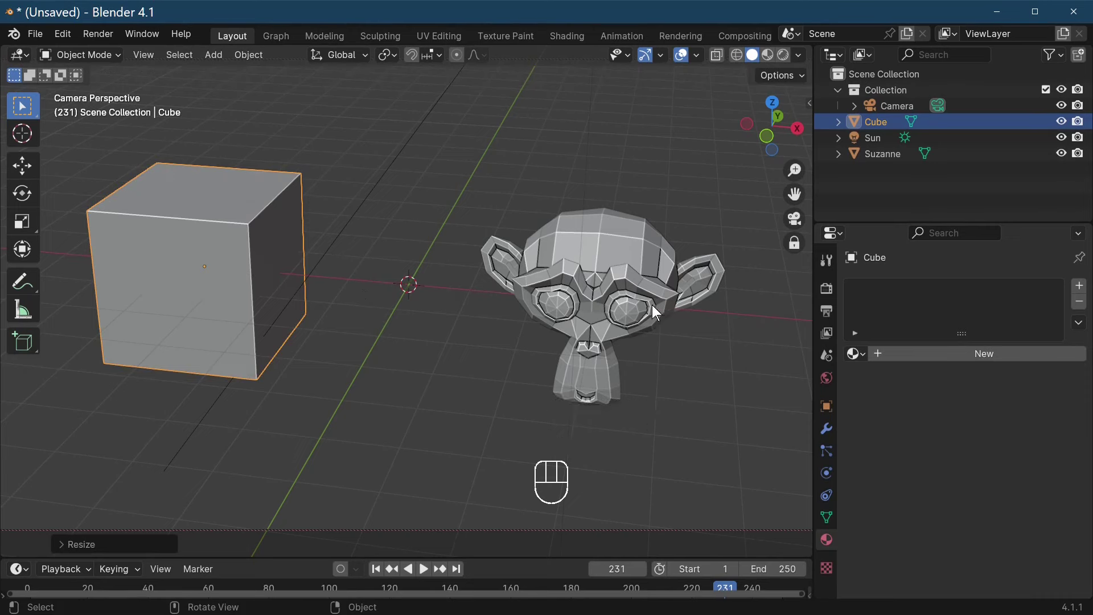
- Select Suzanne and enable Statistics in the Viewport Overlays so counts show in the viewport
{"action": "left_click", "coordinate": [624, 308]}
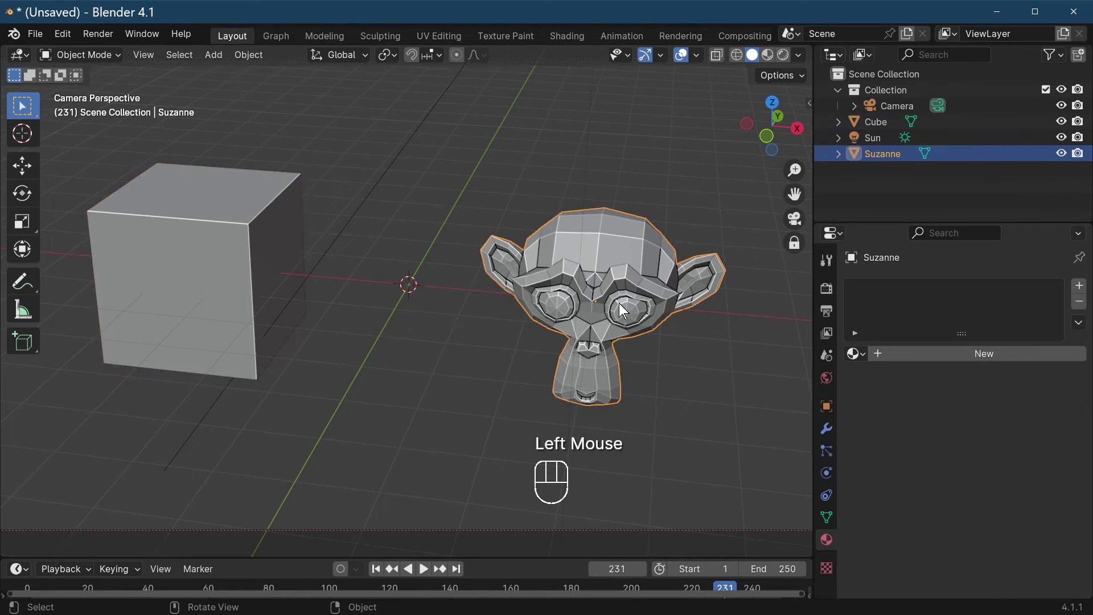
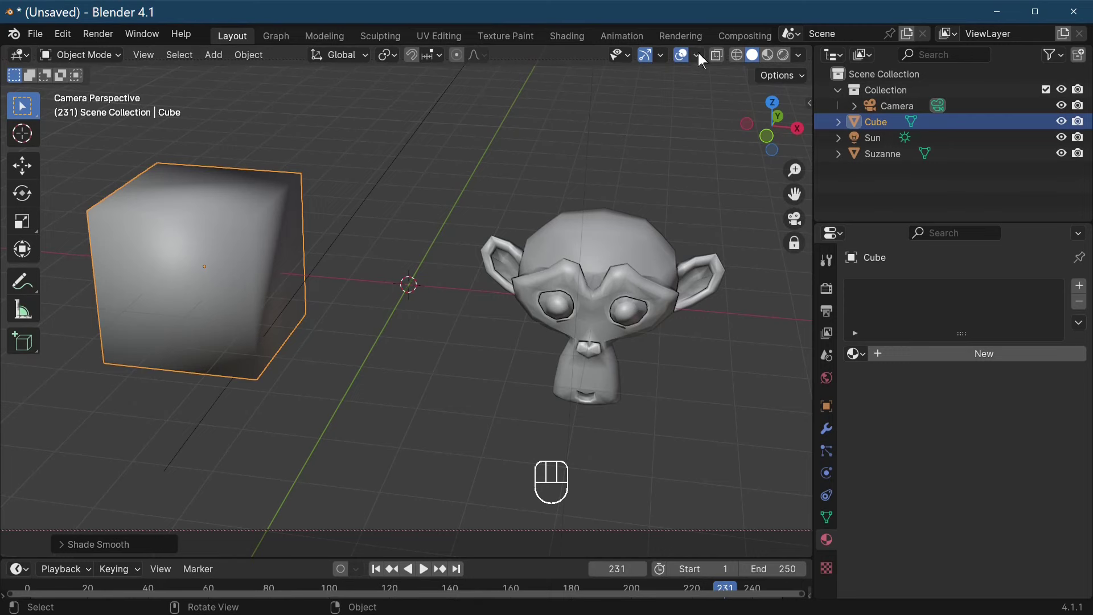
{"action": "left_click_drag", "start_coordinate": [703, 63], "coordinate": [688, 62]}
{"action": "left_click_drag", "start_coordinate": [703, 62], "coordinate": [445, 218]}
{"action": "left_click", "coordinate": [225, 270]}
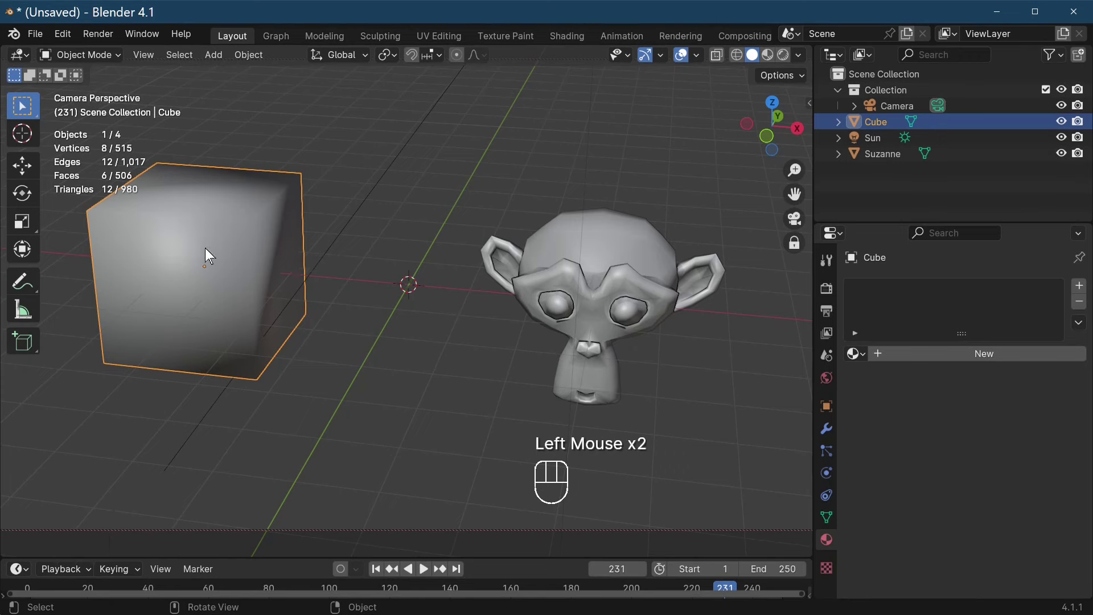
- Alternate selection between Suzanne and the cube to compare their counts, ending on the cube
{"action": "left_click", "coordinate": [613, 270]}
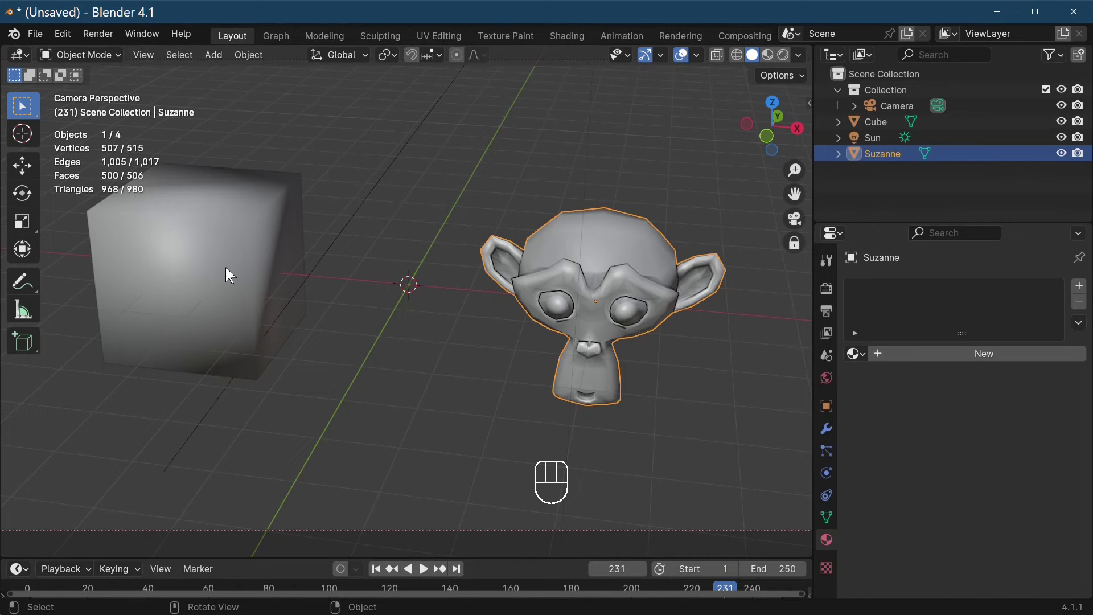
{"action": "left_click", "coordinate": [211, 244]}
{"action": "left_click", "coordinate": [620, 258]}
{"action": "left_click", "coordinate": [593, 276]}
{"action": "left_click", "coordinate": [261, 275]}
{"action": "left_click", "coordinate": [624, 291]}
{"action": "left_click", "coordinate": [208, 264]}
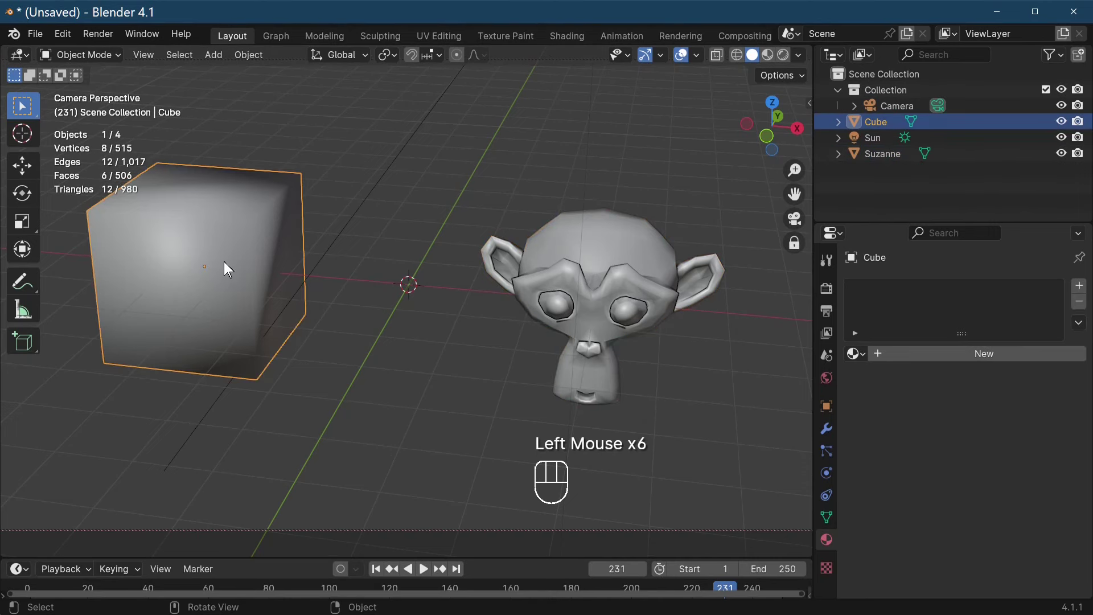
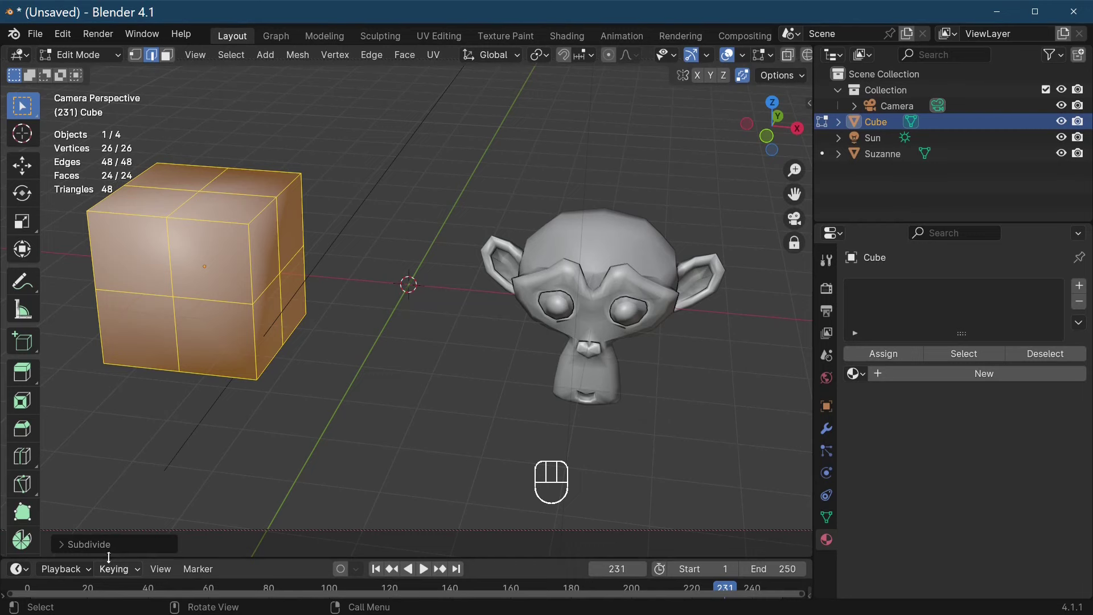
- Expand the Subdivide operator panel and raise the cube's Number of Cuts
{"action": "left_click", "coordinate": [104, 548]}
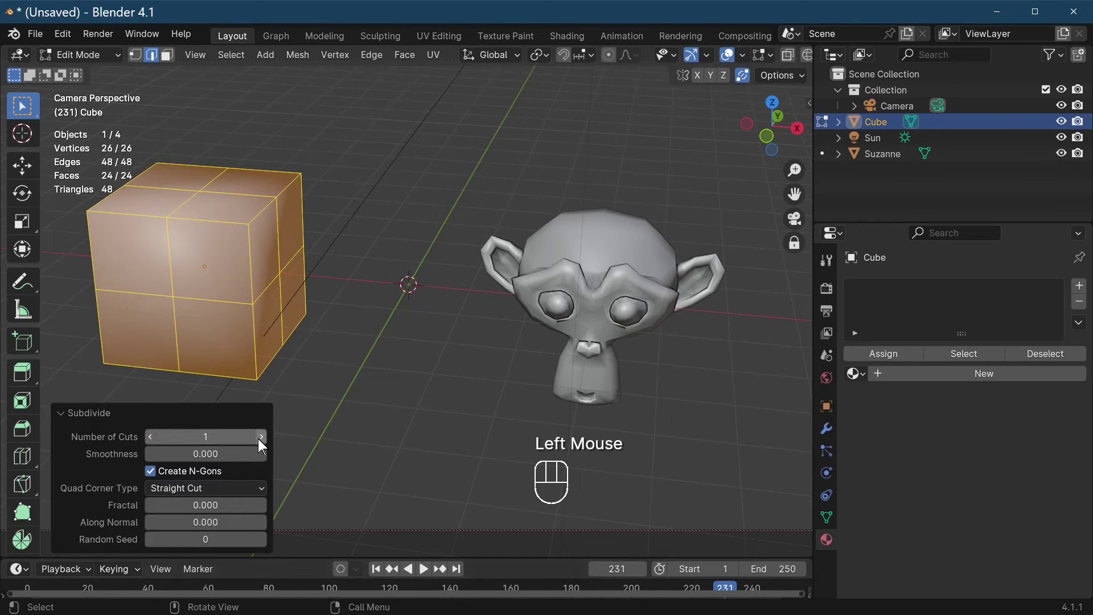
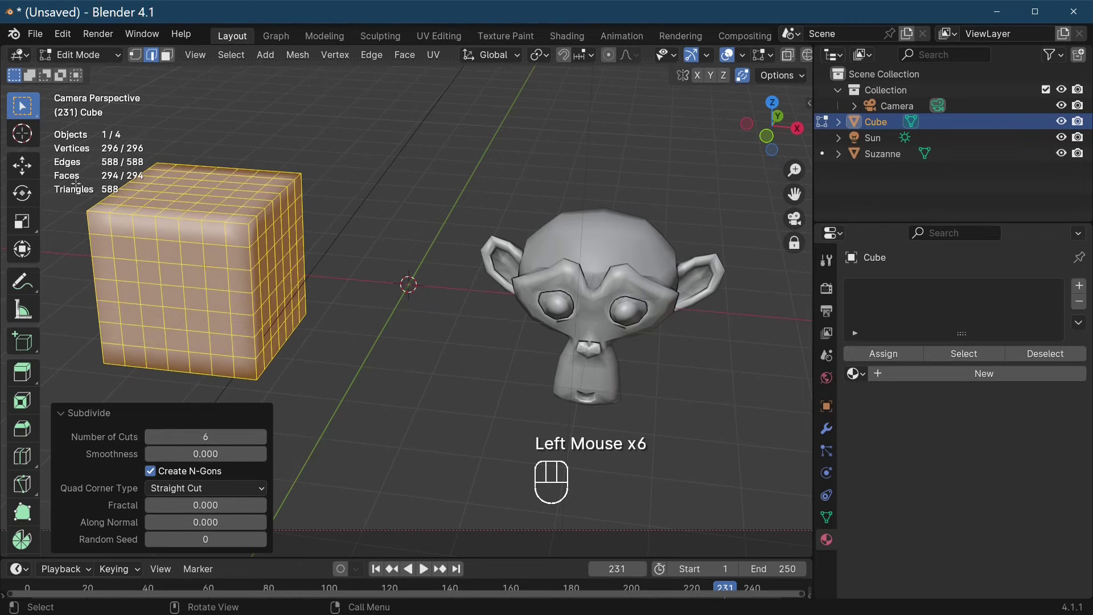
{"action": "left_click", "coordinate": [267, 442]}
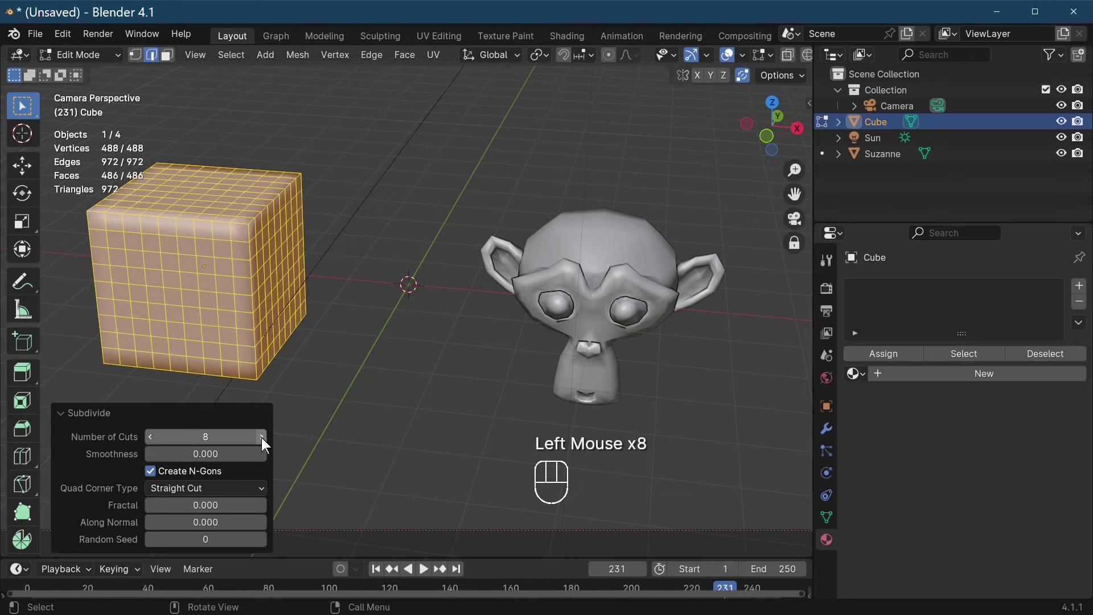
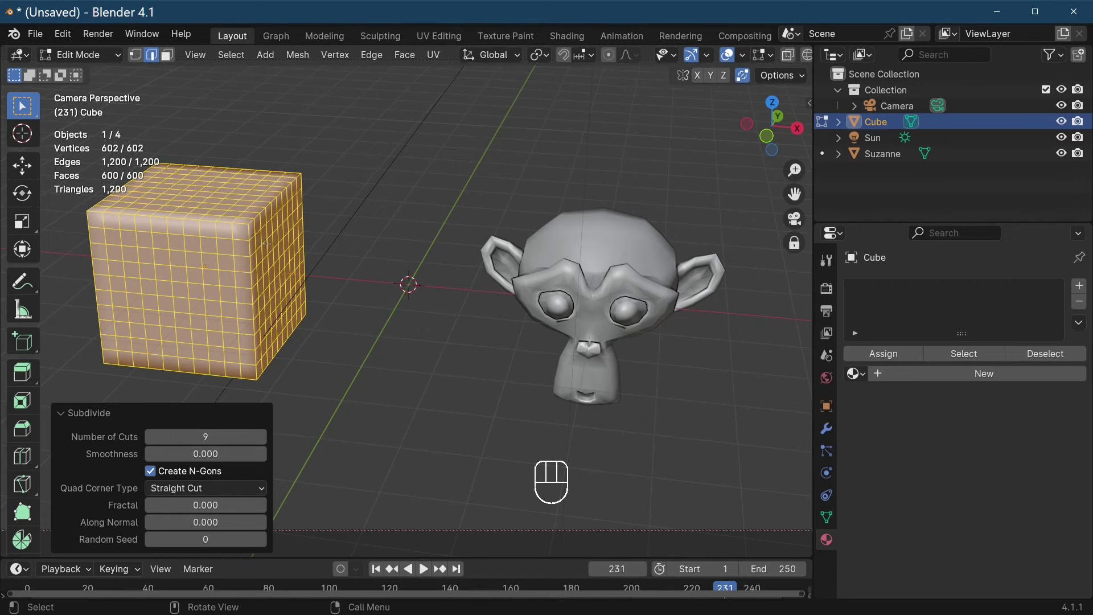
- Return to Object Mode and give the subdivided cube smooth shading with Keep Sharp Edges adjusted
{"action": "key", "text": "Tab"}
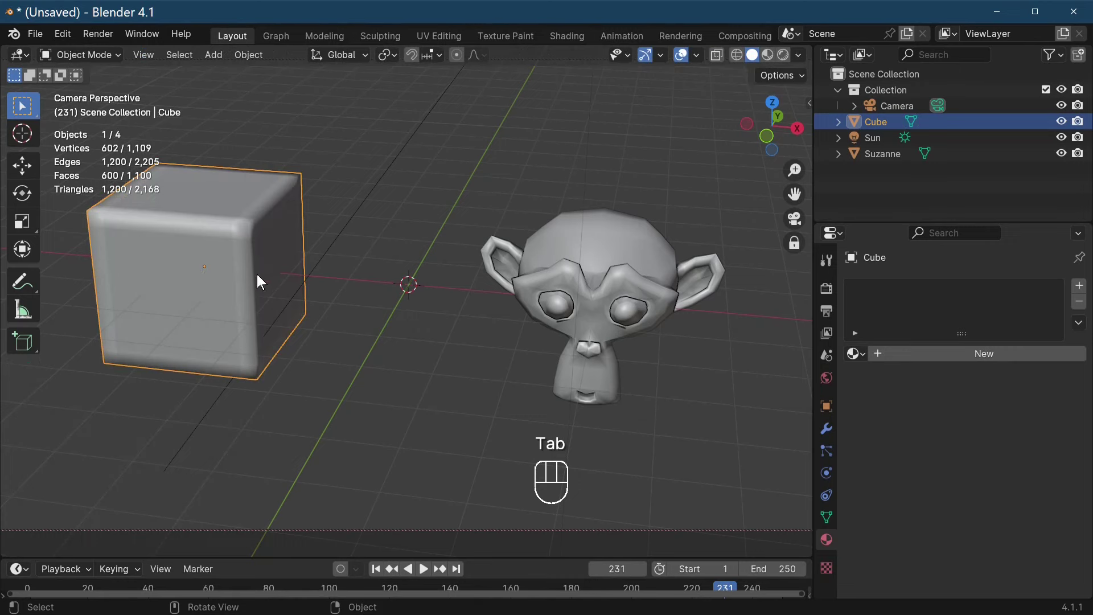
{"action": "left_click_drag", "start_coordinate": [244, 279], "coordinate": [195, 281]}
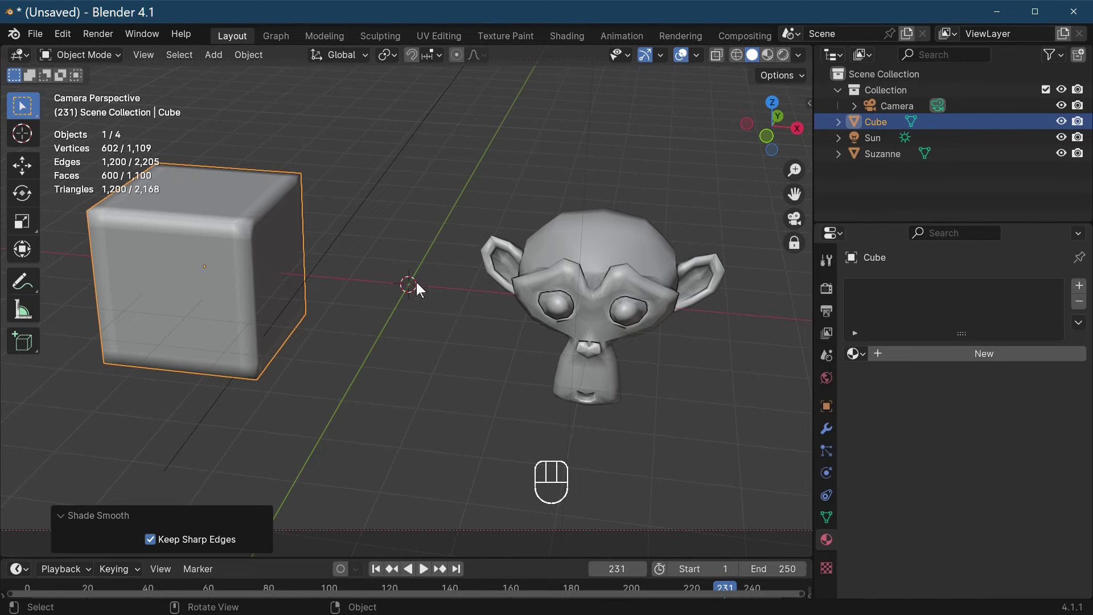
{"action": "left_click", "coordinate": [647, 297]}
{"action": "left_click", "coordinate": [256, 289]}
{"action": "left_click", "coordinate": [588, 270]}
{"action": "left_click", "coordinate": [260, 238]}
{"action": "left_click_drag", "start_coordinate": [254, 62], "coordinate": [192, 280]}
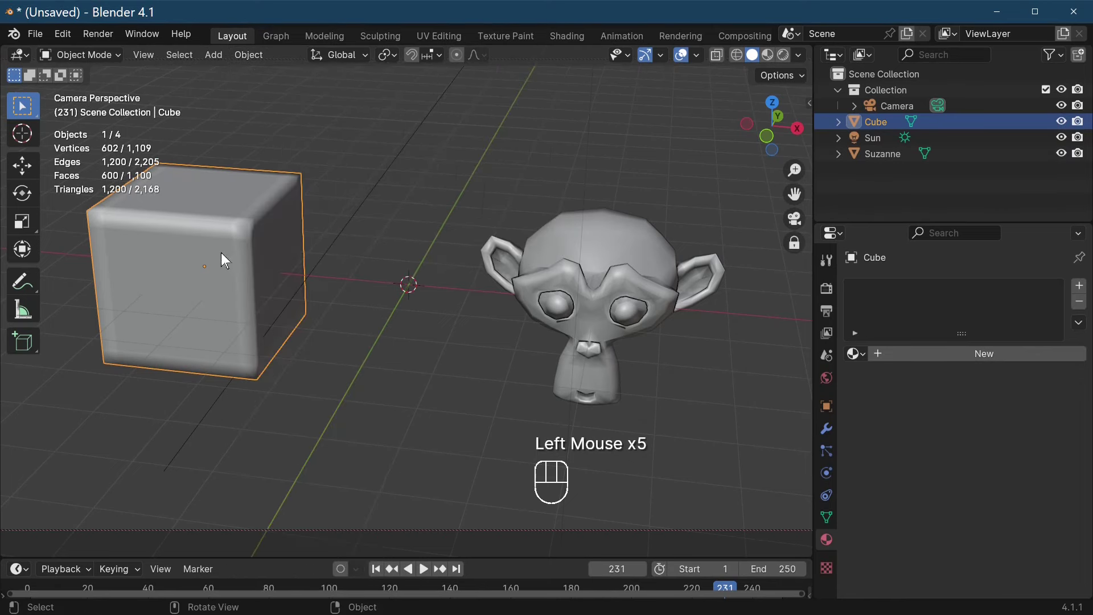
- Select the cube and Suzanne together and apply Object > Quick Effects > Quick Explode
{"action": "left_click", "coordinate": [228, 256]}
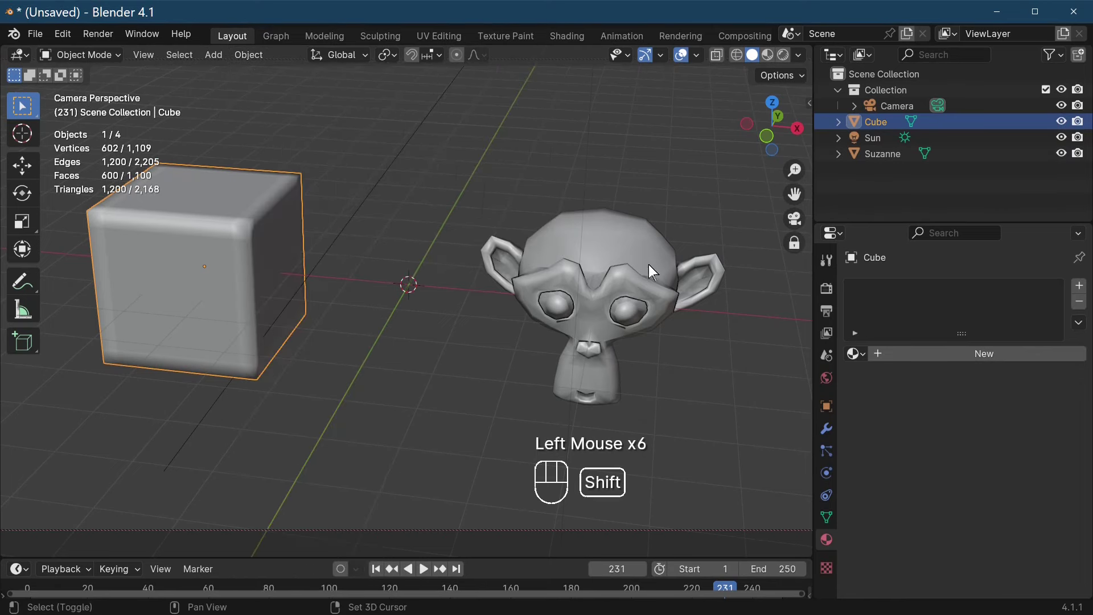
{"action": "left_click", "coordinate": [645, 270]}
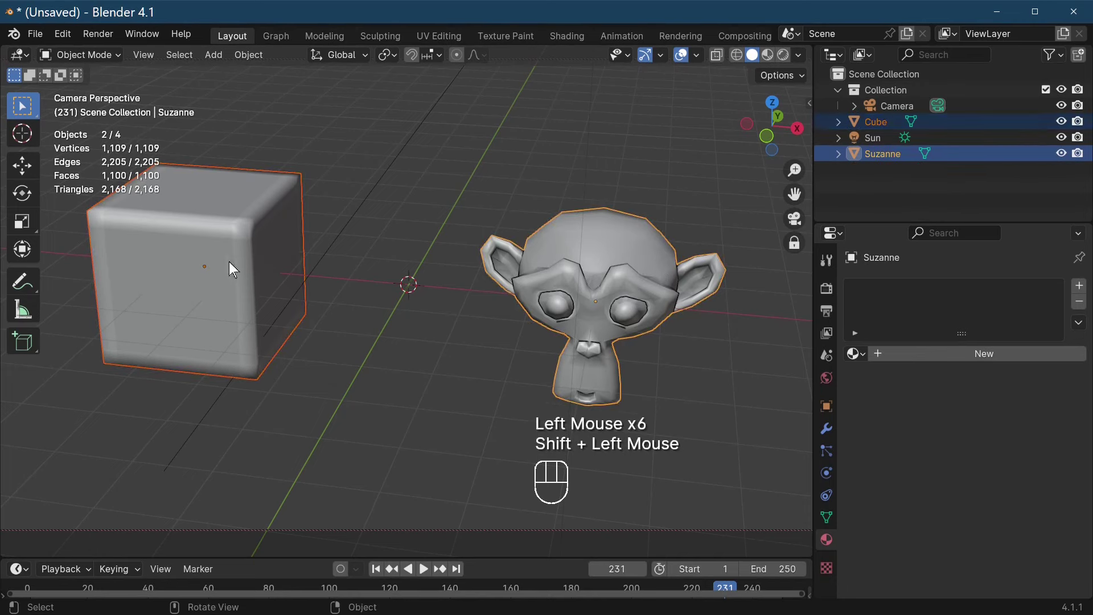
{"action": "left_click_drag", "start_coordinate": [234, 266], "coordinate": [259, 63]}
{"action": "left_click_drag", "start_coordinate": [259, 62], "coordinate": [188, 133]}
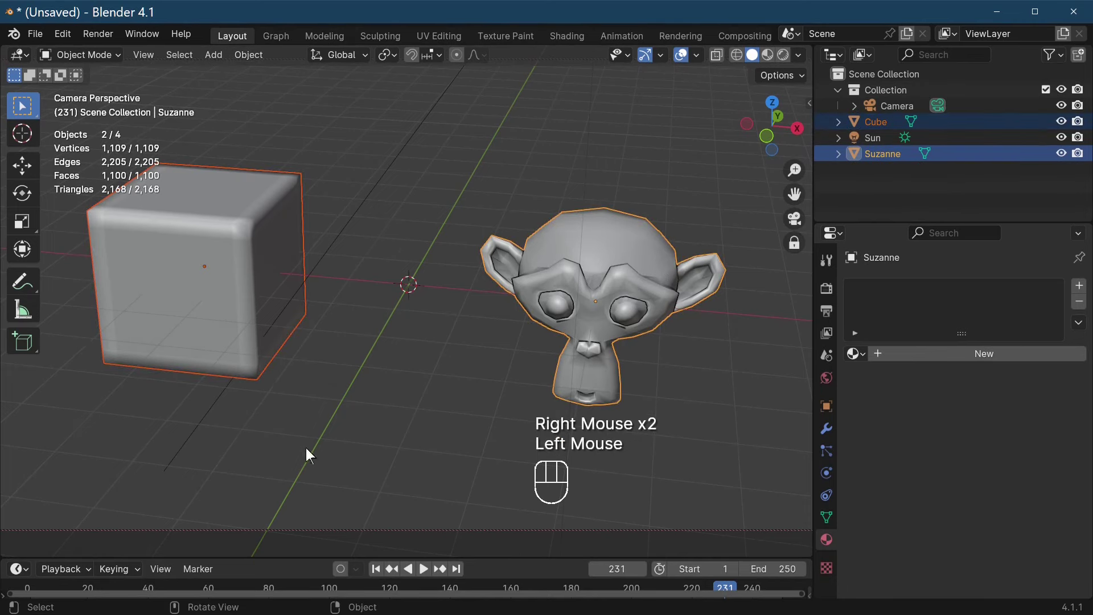
{"action": "left_click_drag", "start_coordinate": [255, 52], "coordinate": [479, 514]}
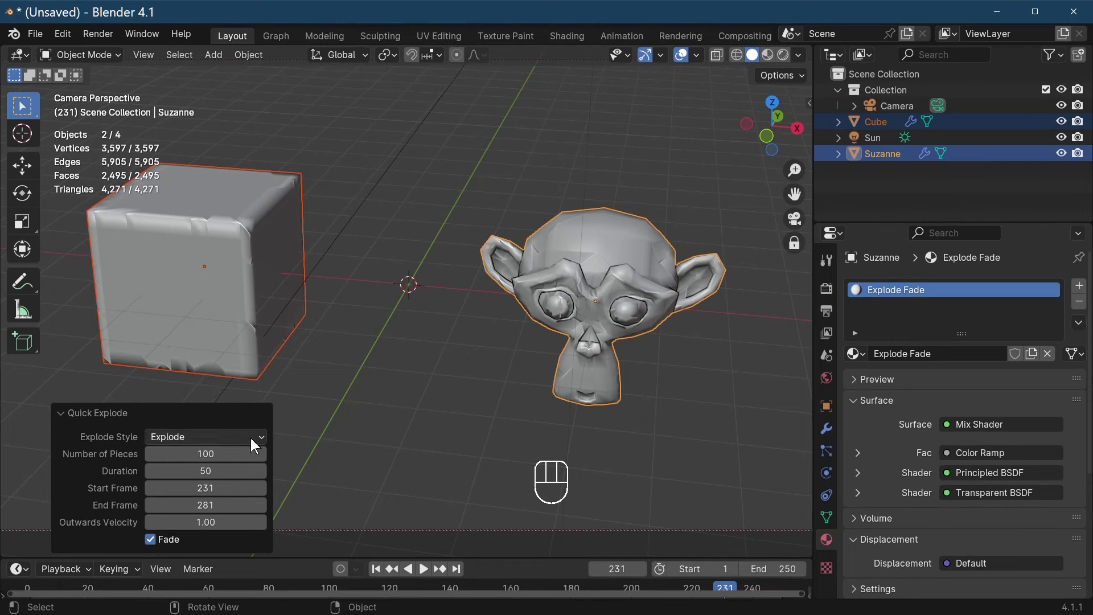
- Set the Explode Style to Blend and scrub the timeline back to frame 0
{"action": "left_click_drag", "start_coordinate": [255, 443], "coordinate": [179, 475]}
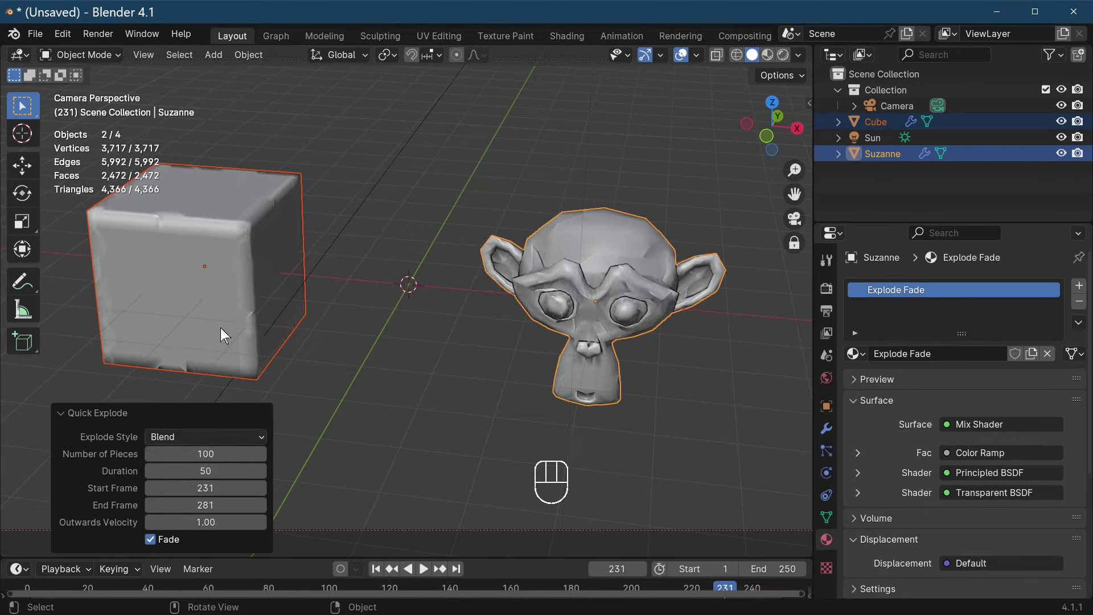
{"action": "left_click_drag", "start_coordinate": [722, 591], "coordinate": [32, 577]}
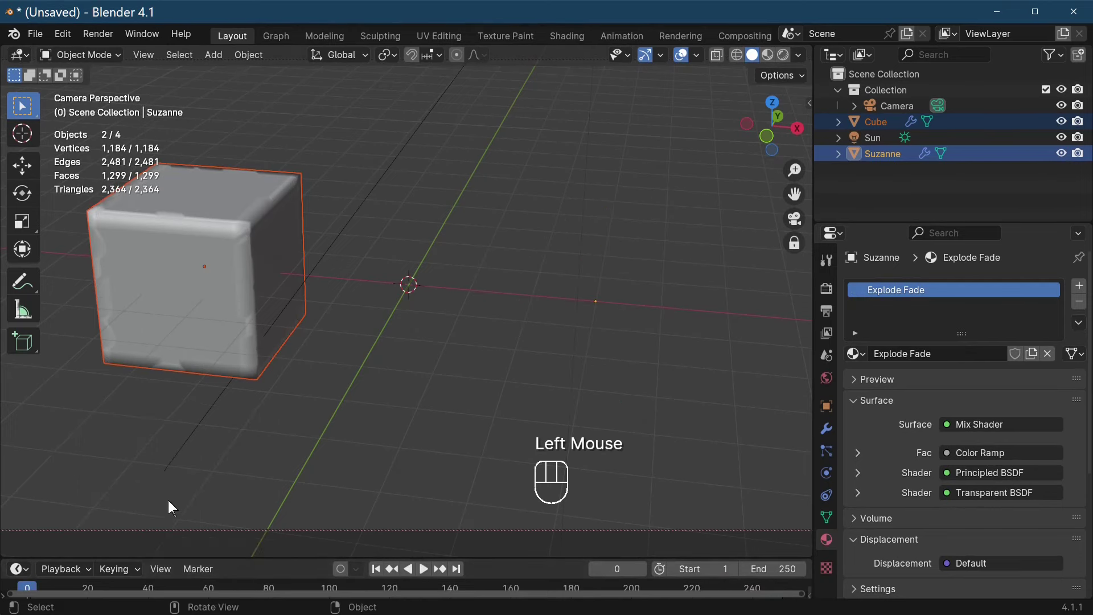
- Remove the ParticleSystem from Suzanne and from the cube in Particle Properties
{"action": "left_click", "coordinate": [268, 412]}
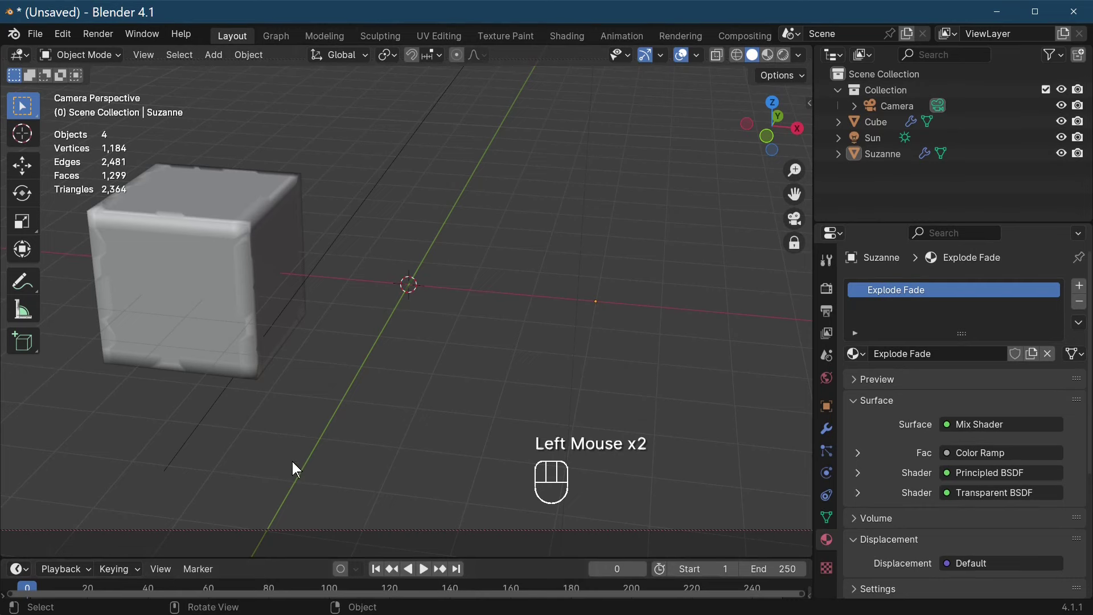
{"action": "left_click", "coordinate": [208, 305]}
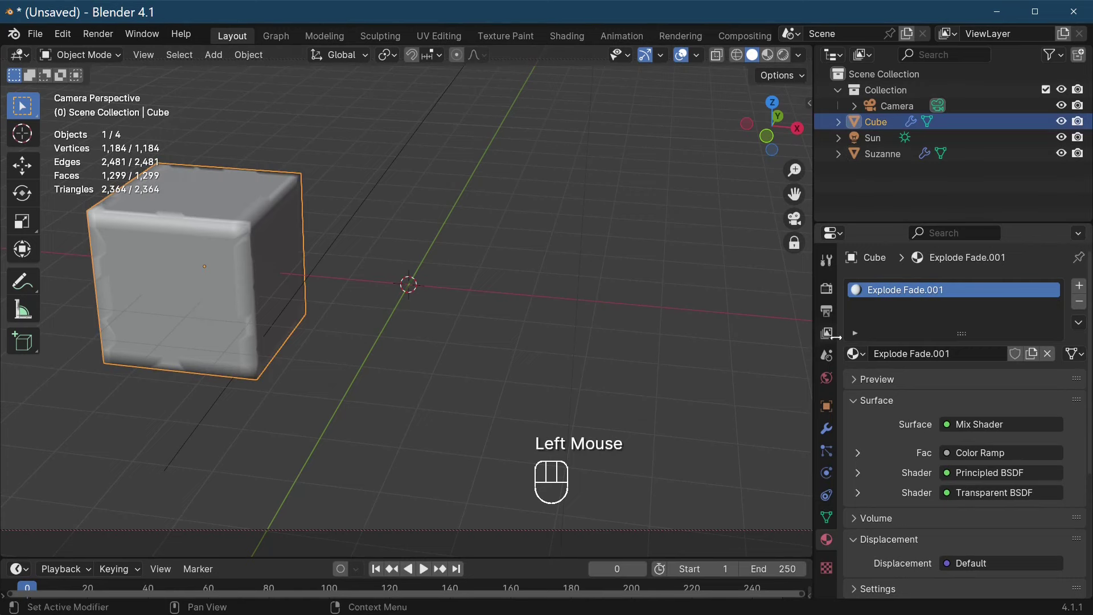
{"action": "left_click", "coordinate": [425, 413]}
{"action": "left_click", "coordinate": [225, 257]}
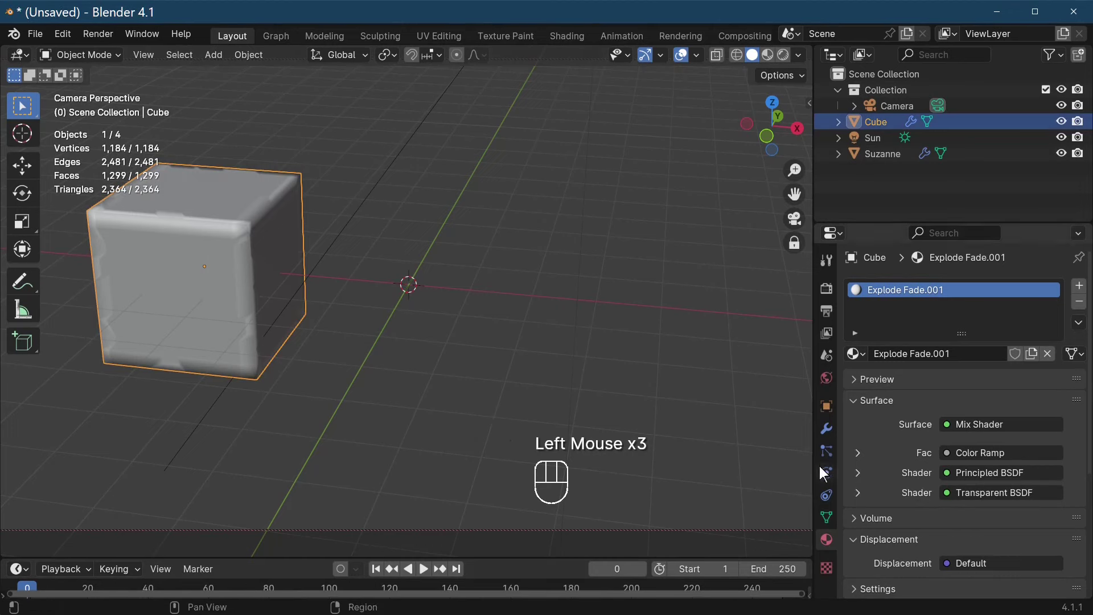
{"action": "left_click", "coordinate": [831, 454]}
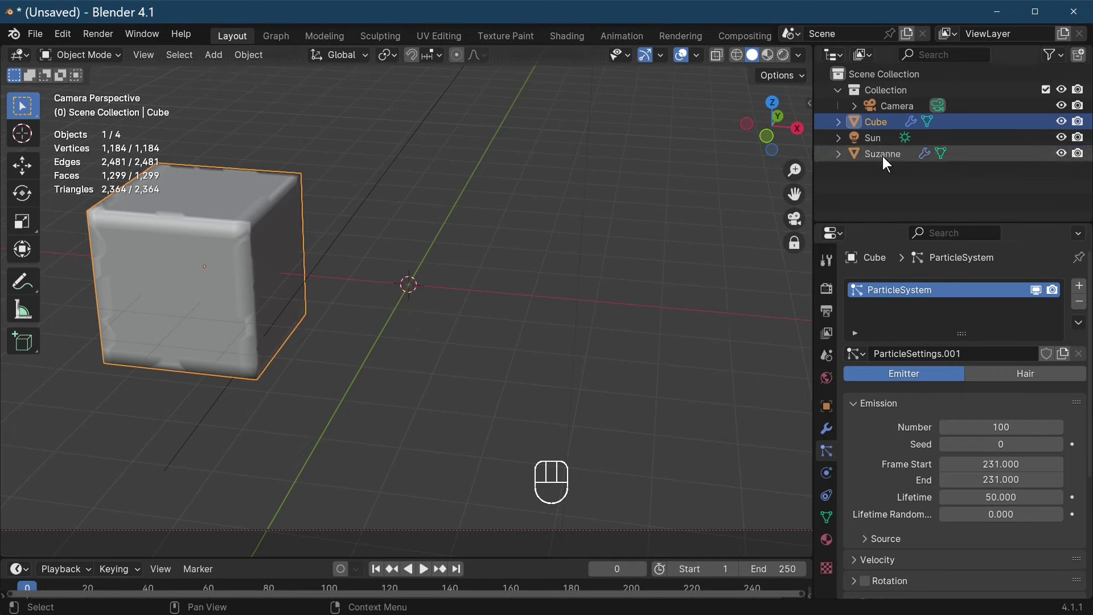
{"action": "left_click", "coordinate": [886, 160]}
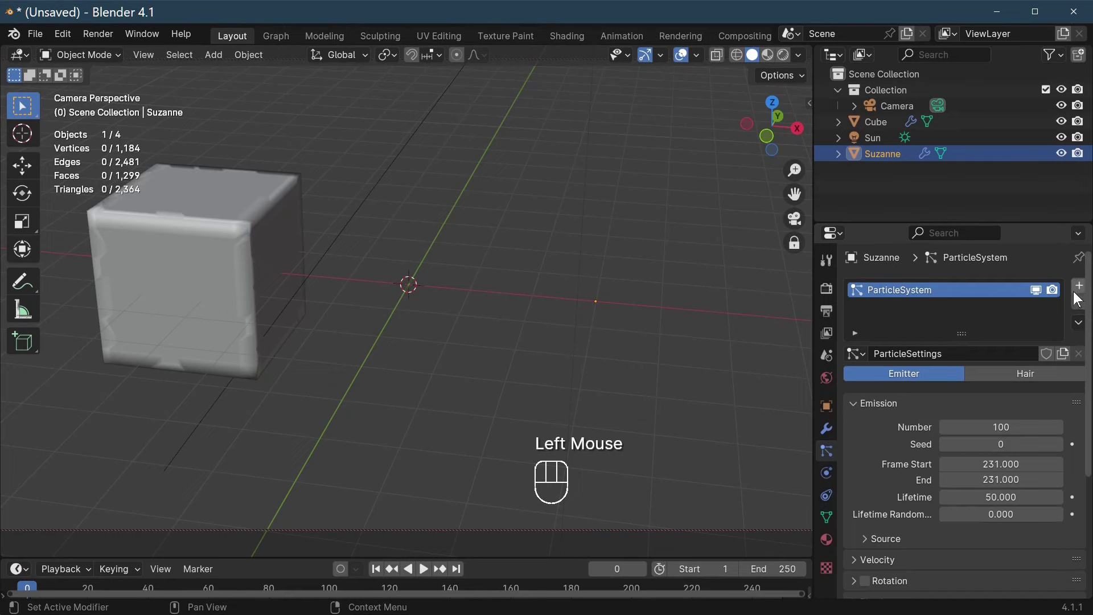
{"action": "left_click", "coordinate": [1081, 307]}
{"action": "left_click", "coordinate": [194, 324]}
{"action": "left_click", "coordinate": [1084, 306]}
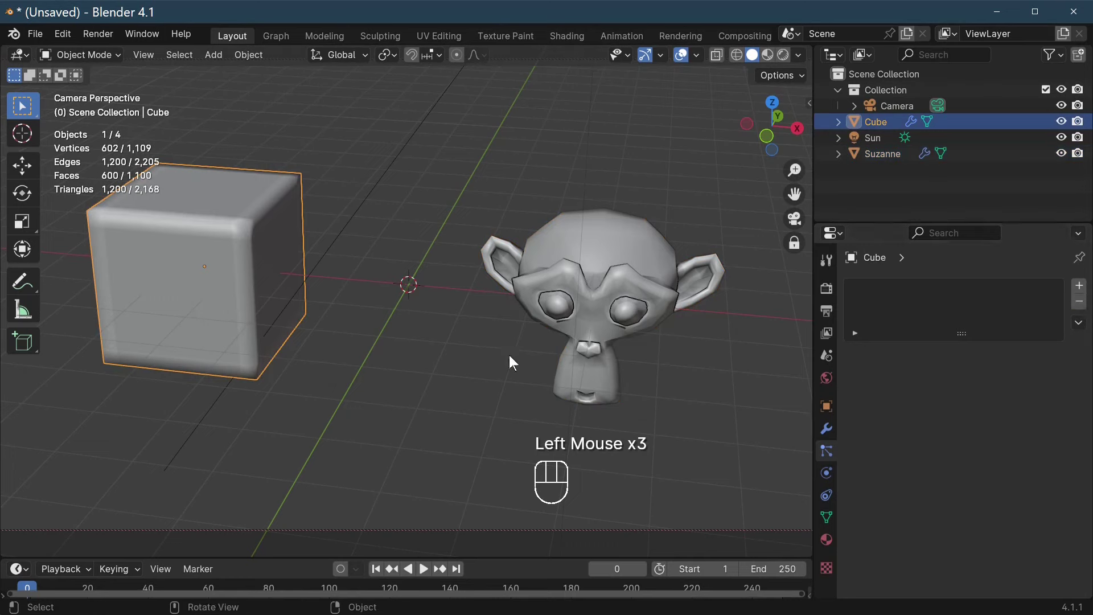
- Select the cube and Suzanne together ready for a new quick effect
{"action": "left_click_drag", "start_coordinate": [103, 307], "coordinate": [441, 320]}
{"action": "left_click", "coordinate": [566, 316]}
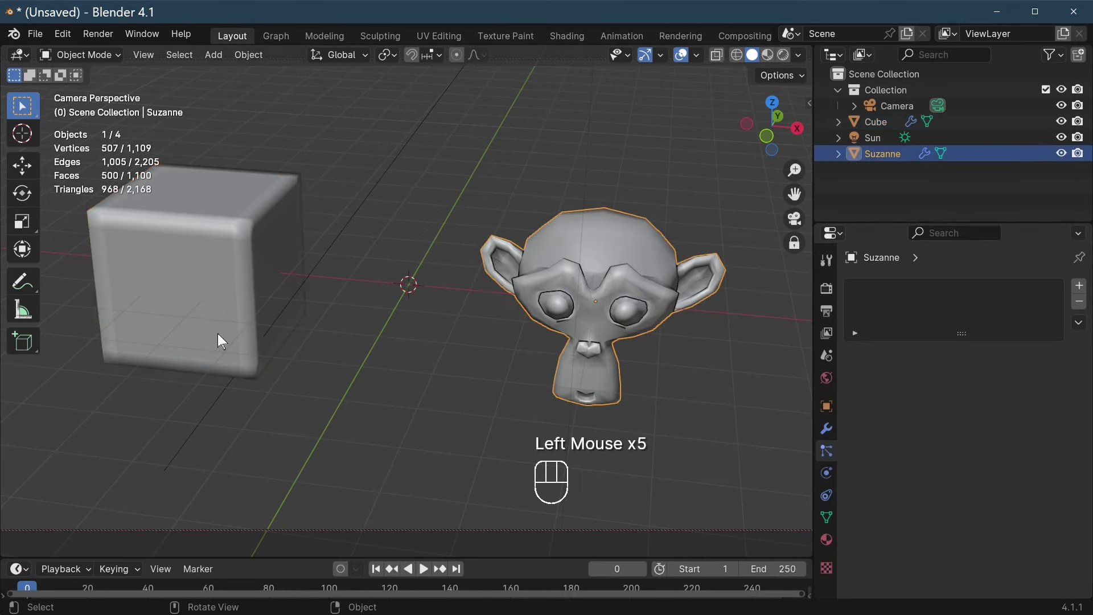
{"action": "left_click", "coordinate": [205, 324]}
{"action": "left_click", "coordinate": [147, 297]}
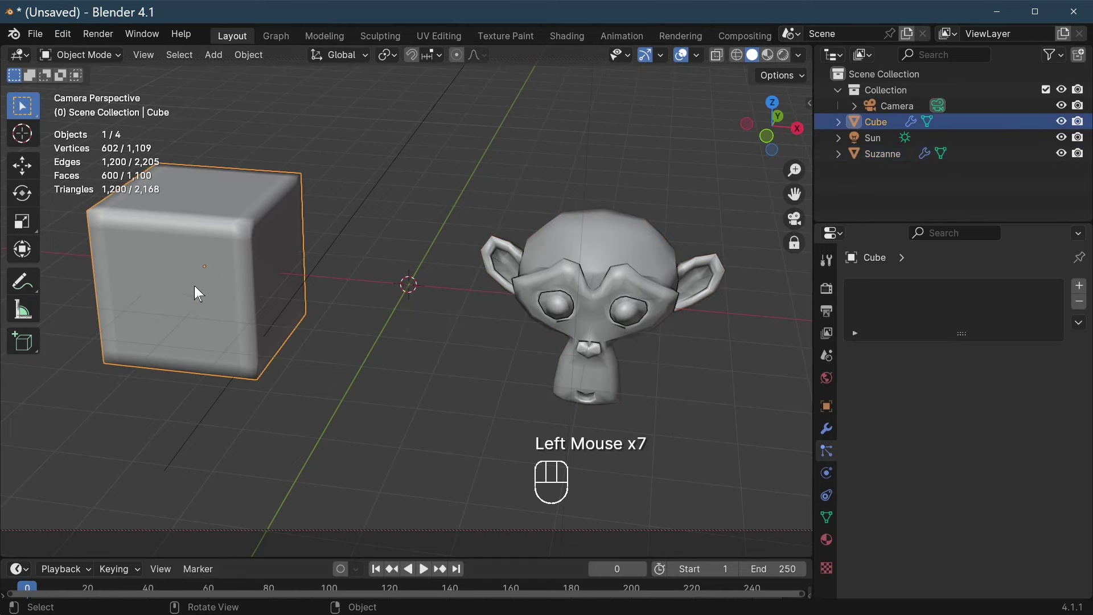
{"action": "left_click", "coordinate": [207, 275]}
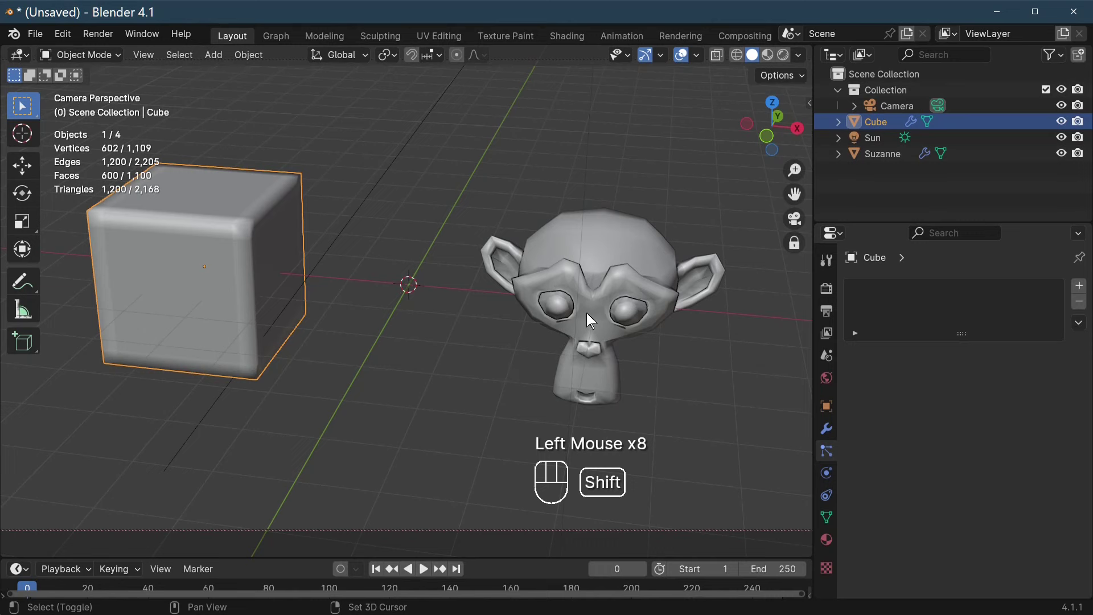
{"action": "left_click", "coordinate": [588, 315]}
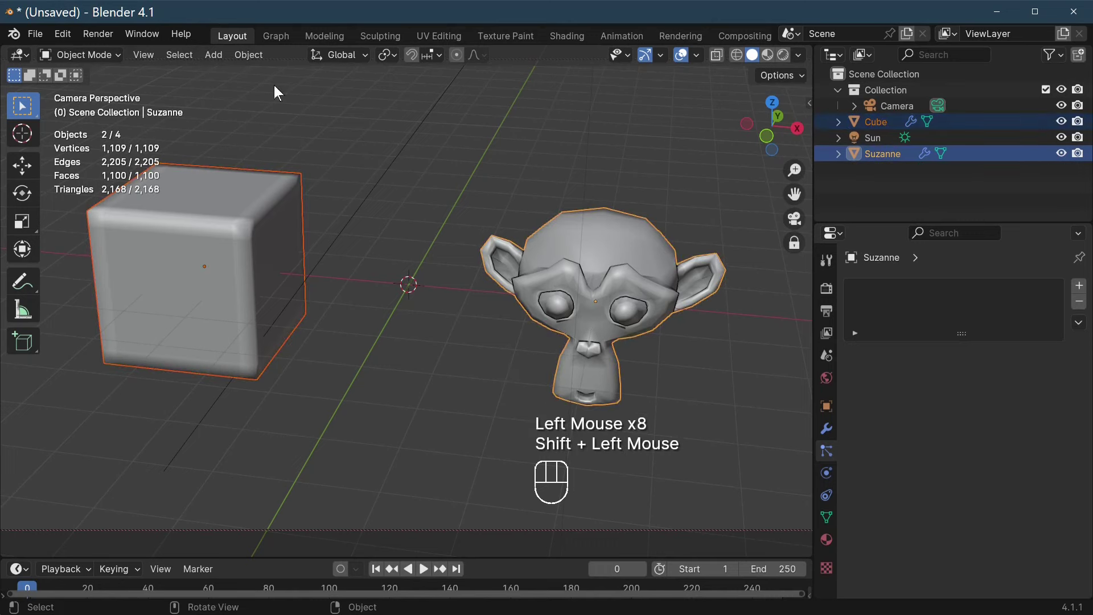
- Apply a fresh Quick Explode to both objects via Object > Quick Effects
{"action": "left_click_drag", "start_coordinate": [259, 65], "coordinate": [465, 512]}
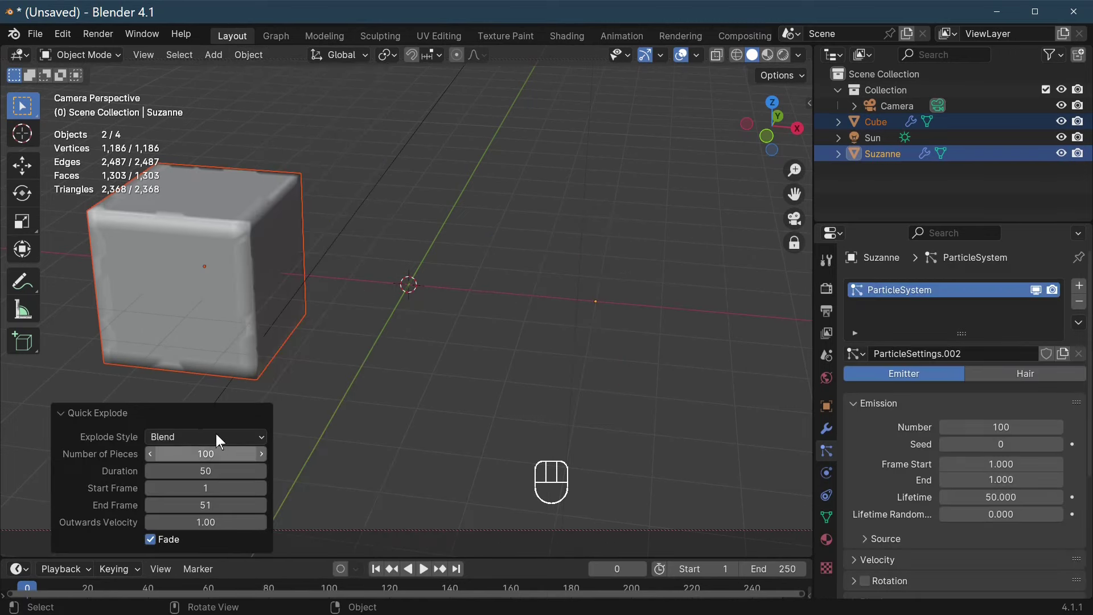
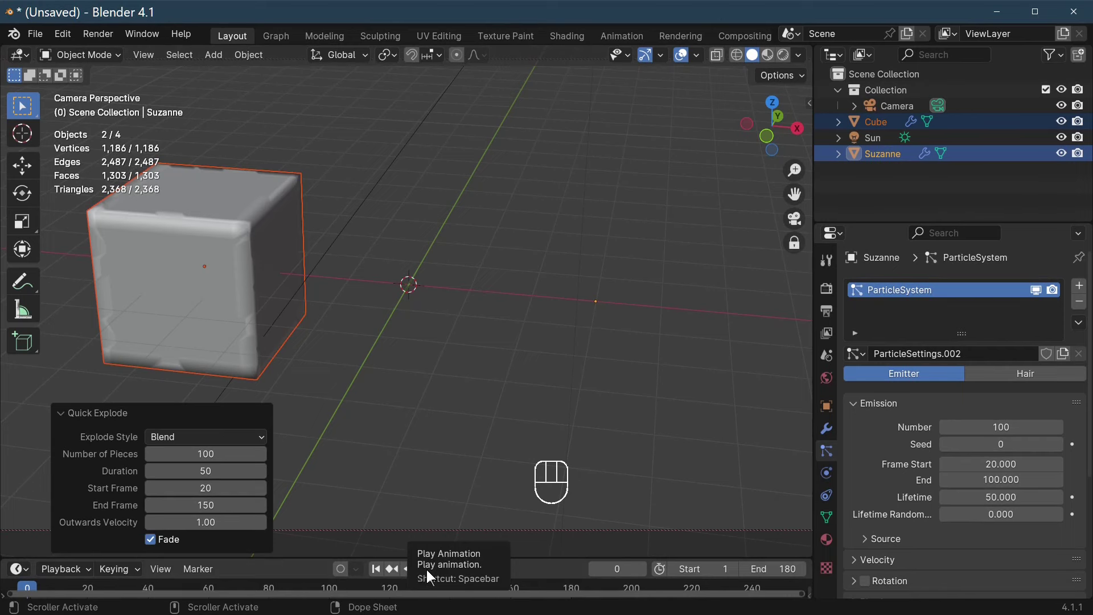
- Start playback of the cube-to-Suzanne explosion from the Timeline
{"action": "left_click", "coordinate": [428, 573]}
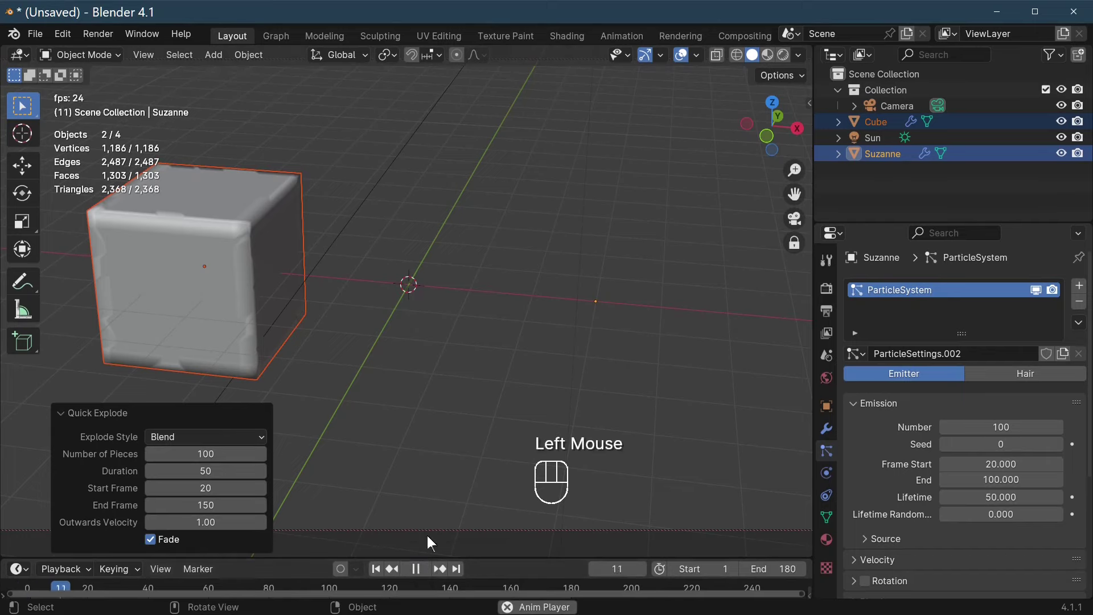
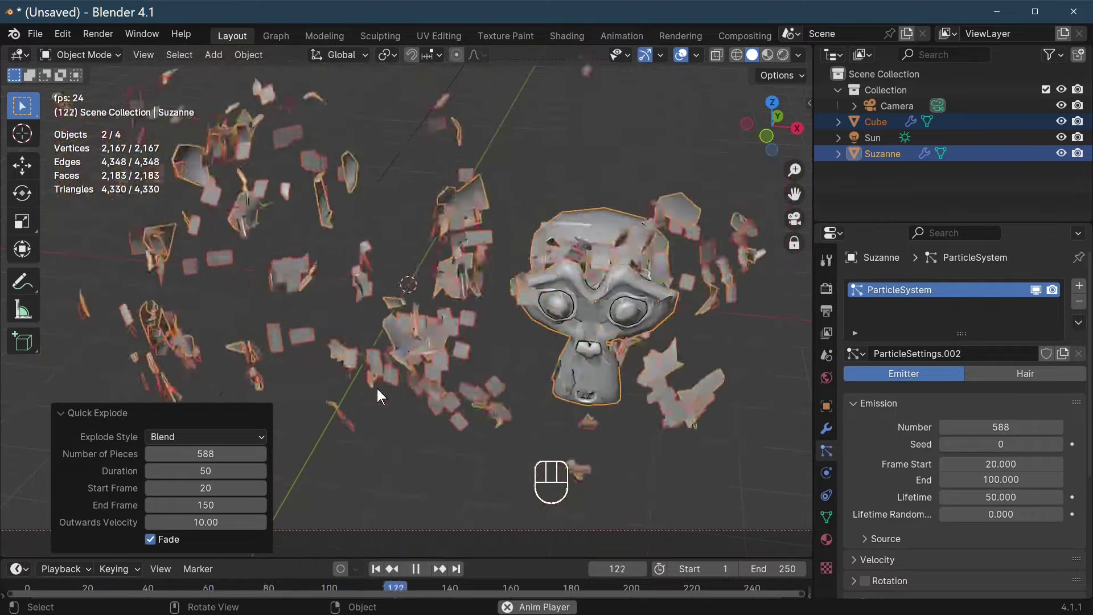
- Select Suzanne alone and begin moving it along negative X to about -2.96
{"action": "left_click", "coordinate": [378, 394]}
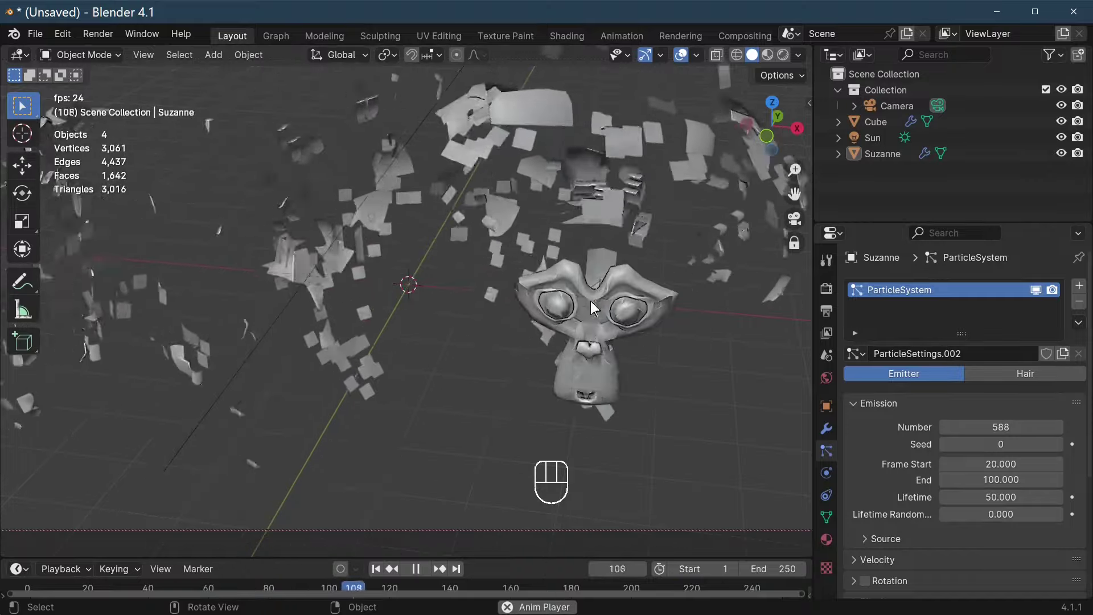
{"action": "left_click", "coordinate": [593, 312]}
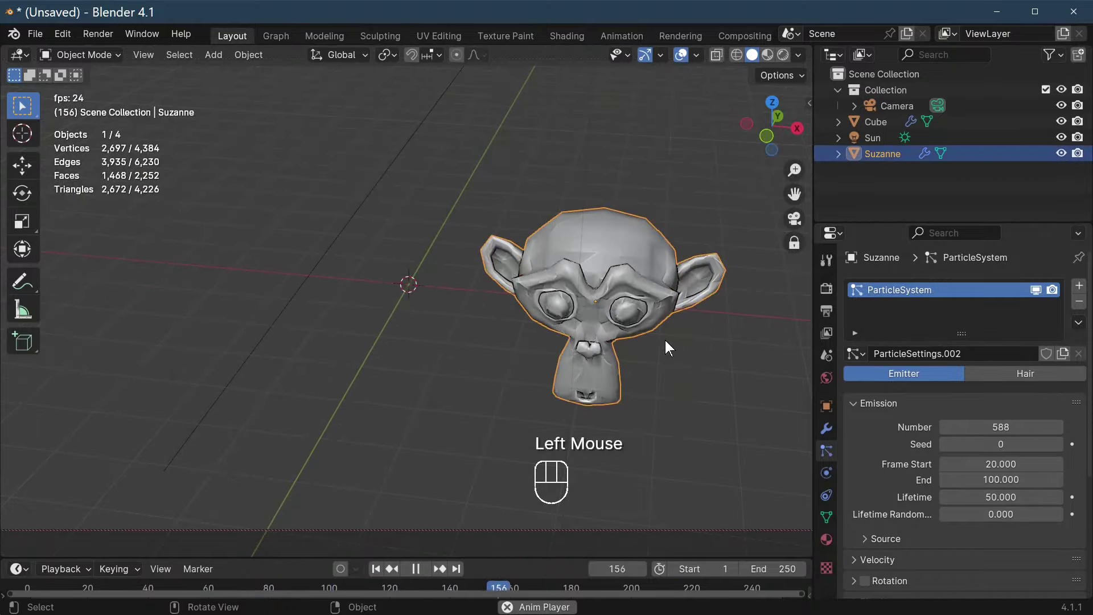
{"action": "key", "text": "g"}
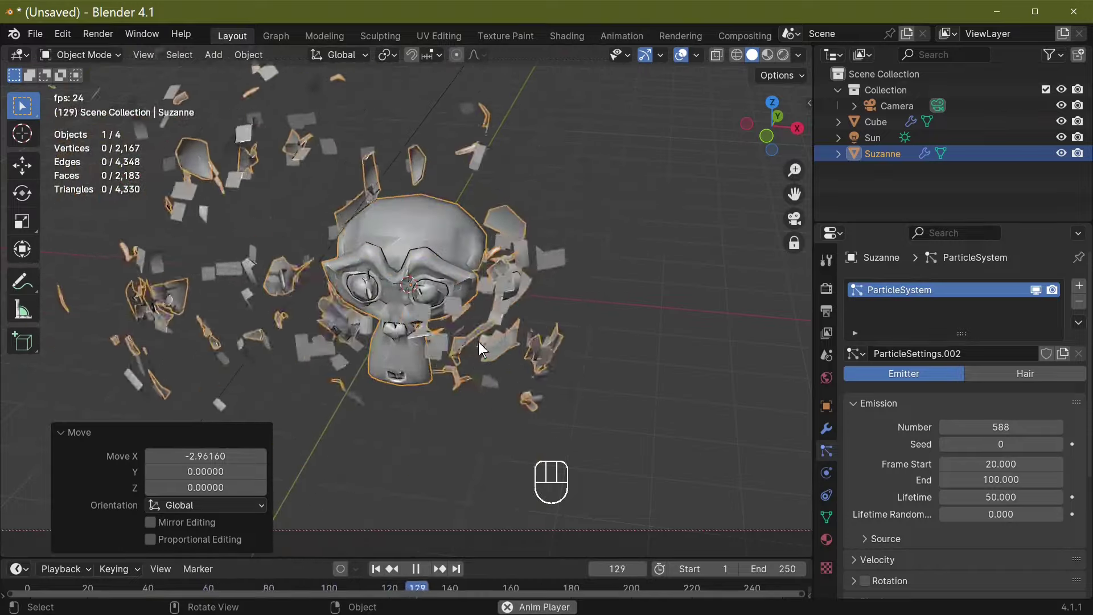
- Select the Cube and move it twice so it sits farther from Suzanne
{"action": "left_click", "coordinate": [425, 336]}
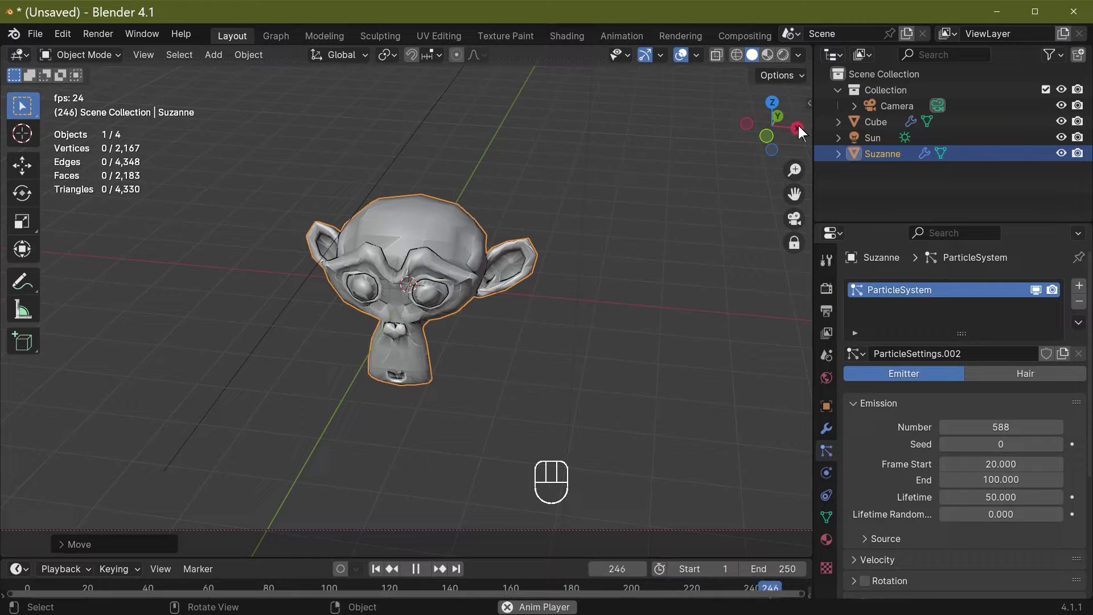
{"action": "left_click", "coordinate": [882, 130]}
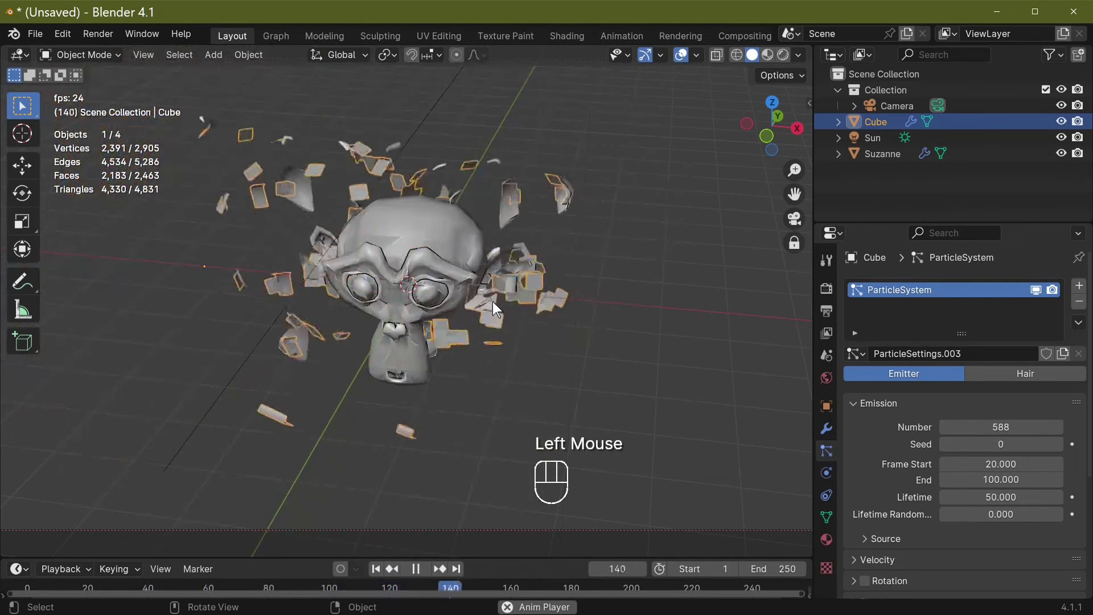
{"action": "key", "text": "g"}
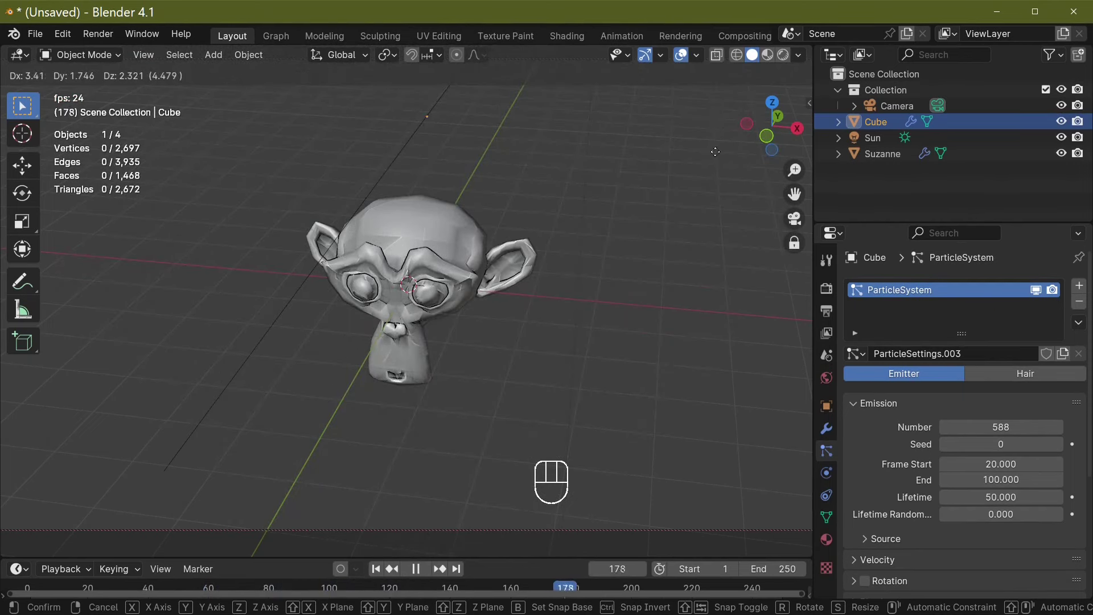
{"action": "left_click", "coordinate": [725, 120]}
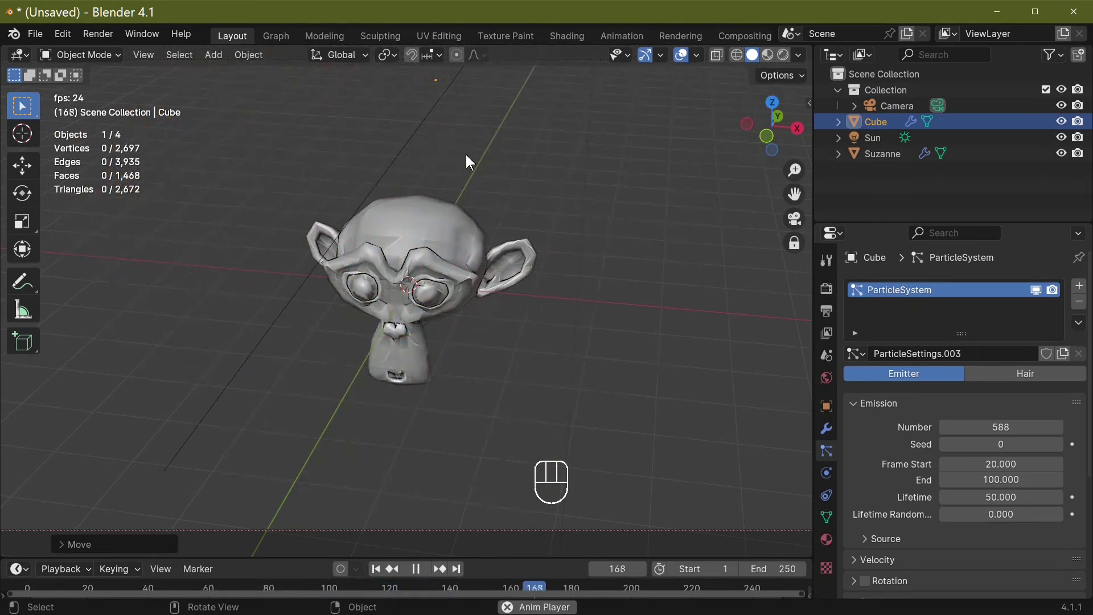
{"action": "key", "text": "g"}
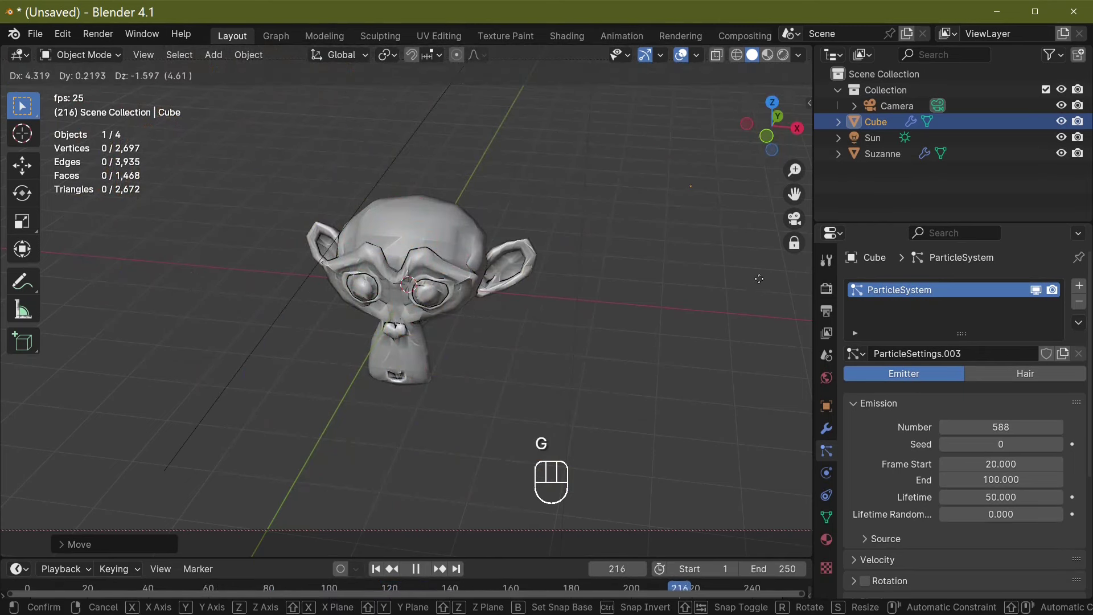
{"action": "left_click", "coordinate": [794, 306]}
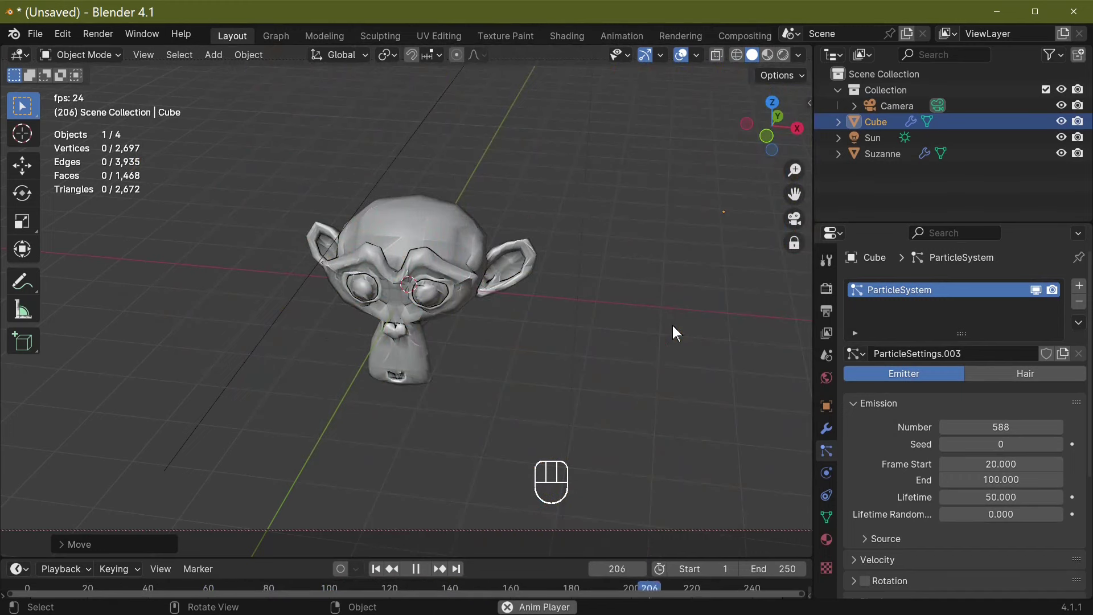
- Relocate the Cube again during playback so its fragments scatter from a new spot
{"action": "key", "text": "g"}
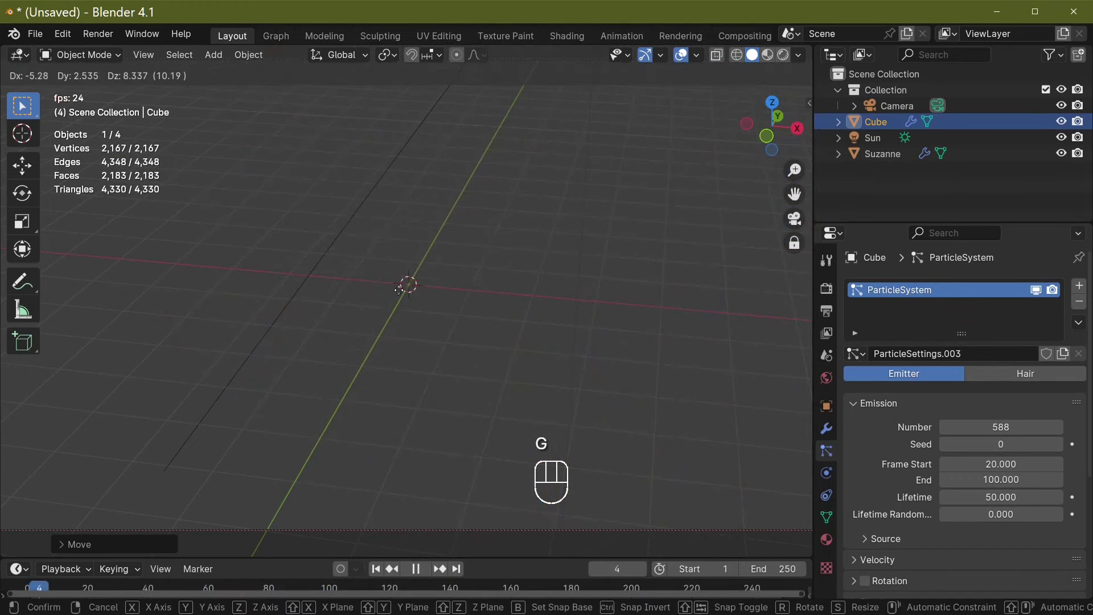
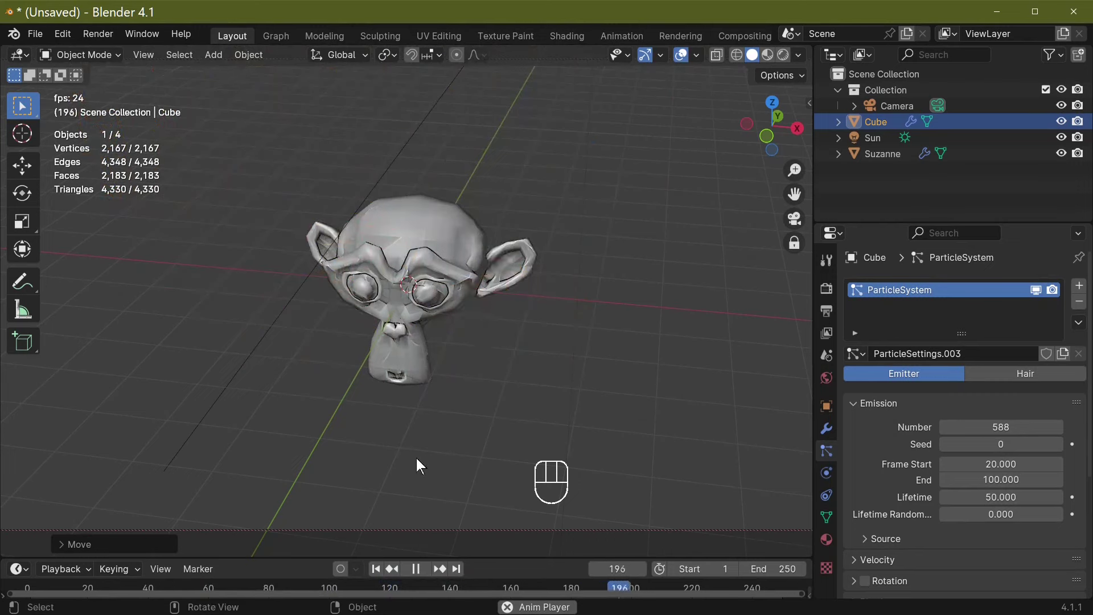
{"action": "key", "text": "g"}
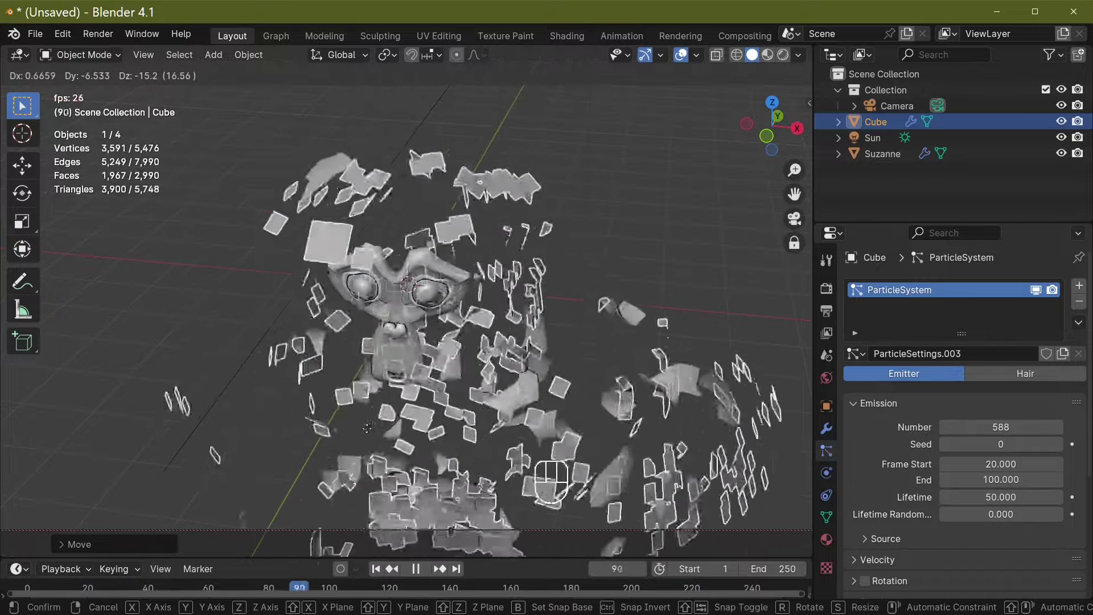
{"action": "left_click", "coordinate": [369, 425]}
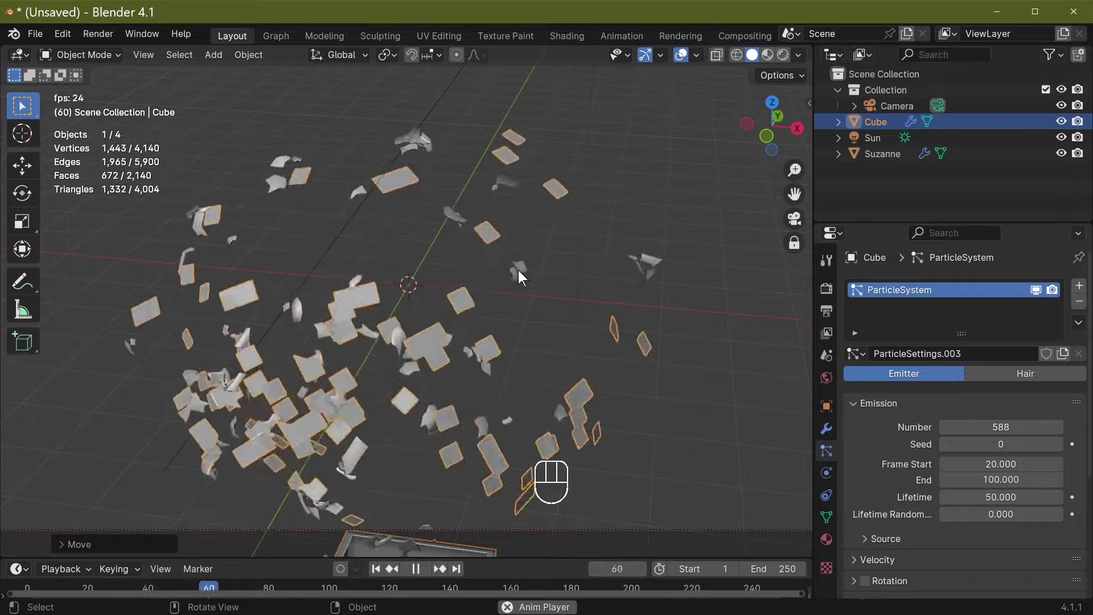
- Move the Cube once more, then select Suzanne in preparation for deleting it
{"action": "key", "text": "g"}
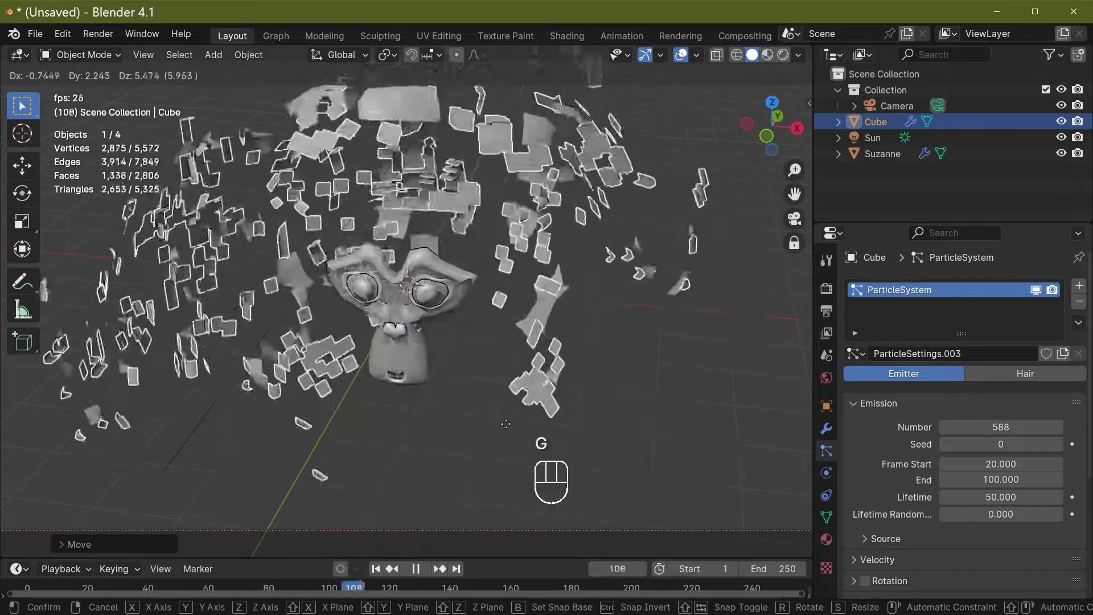
{"action": "left_click", "coordinate": [509, 429]}
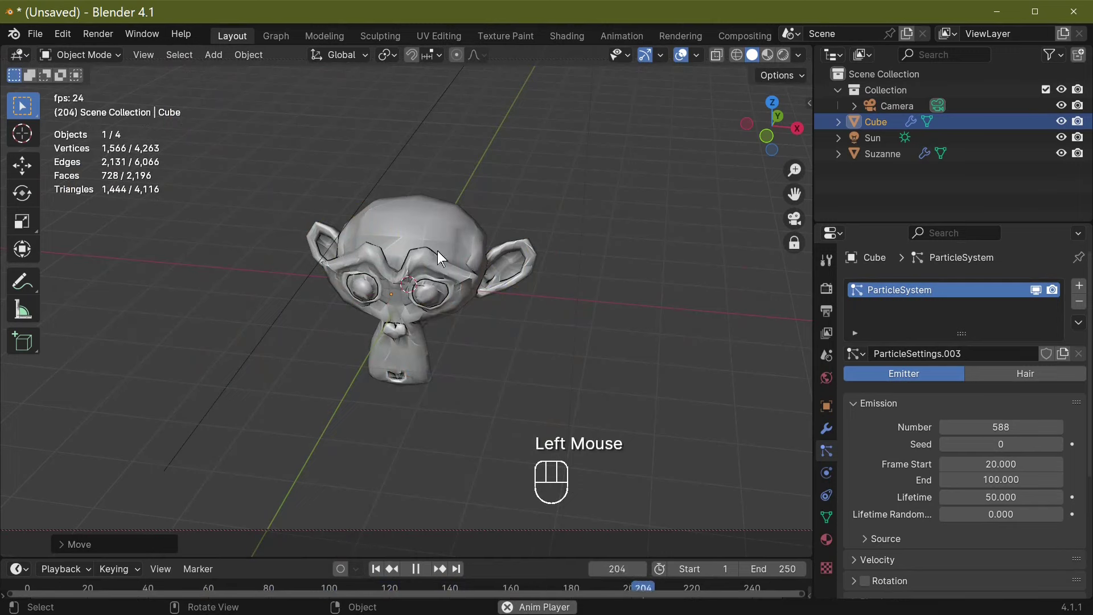
{"action": "left_click", "coordinate": [439, 254]}
{"action": "left_click", "coordinate": [887, 163]}
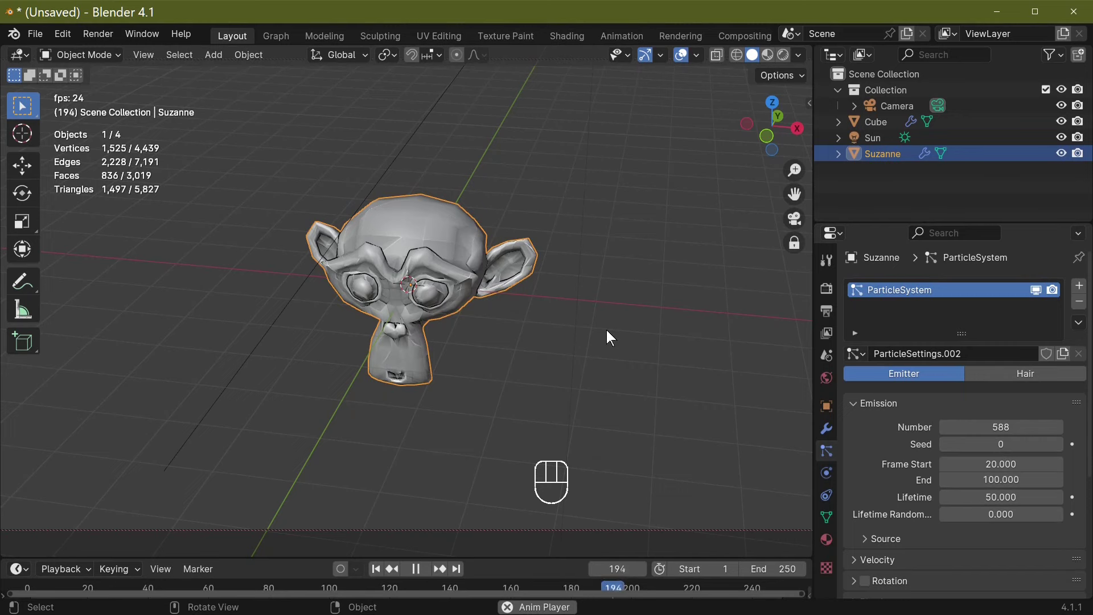
- Delete Suzanne and watch the Cube's explosion play out without its target
{"action": "key", "text": "x"}
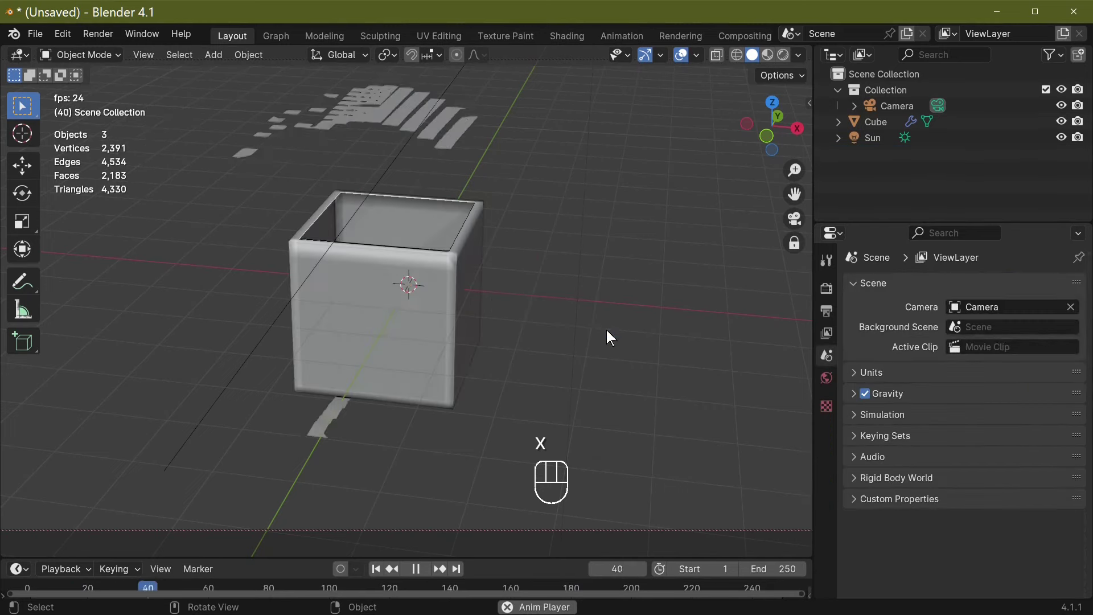
{"action": "left_click", "coordinate": [665, 332]}
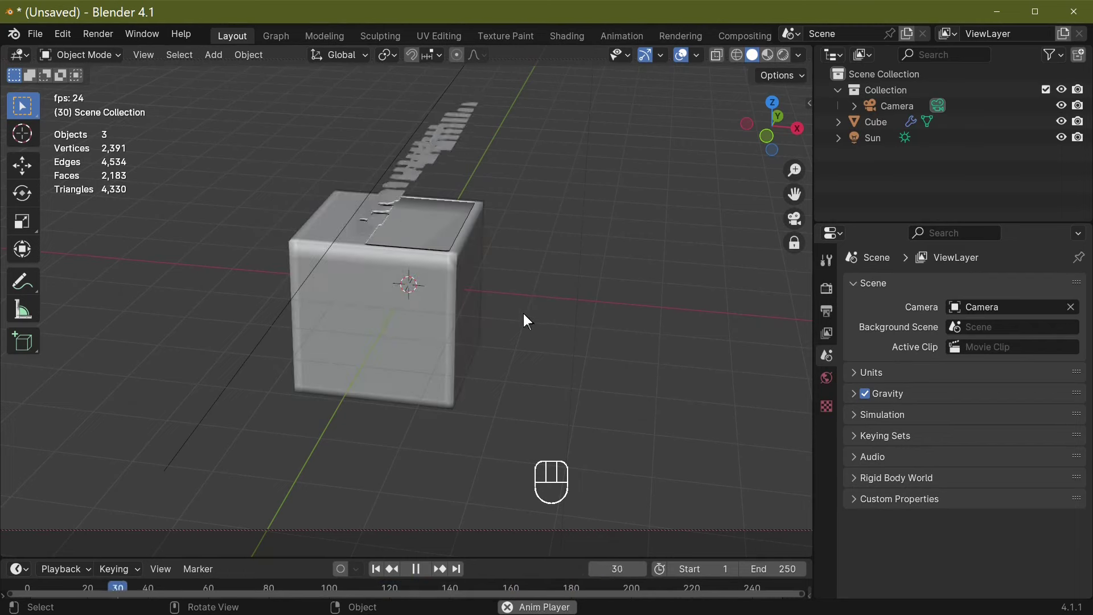
{"action": "left_click", "coordinate": [535, 318]}
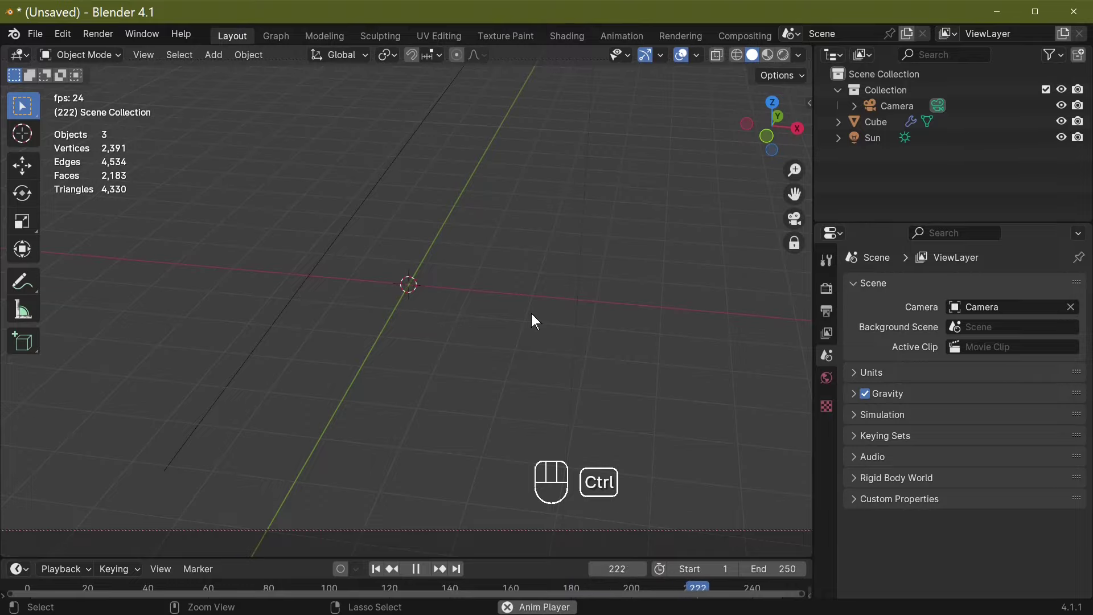
- Undo Suzanne's deletion, select the Cube and stop playback near frame 7
{"action": "key", "text": "ctrl+z"}
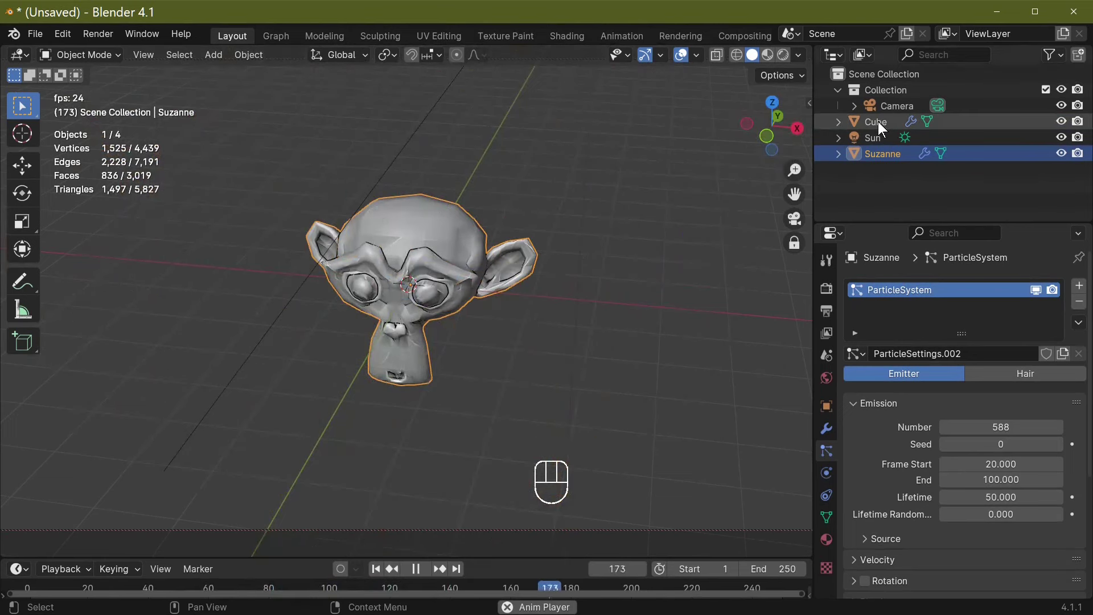
{"action": "left_click", "coordinate": [882, 126]}
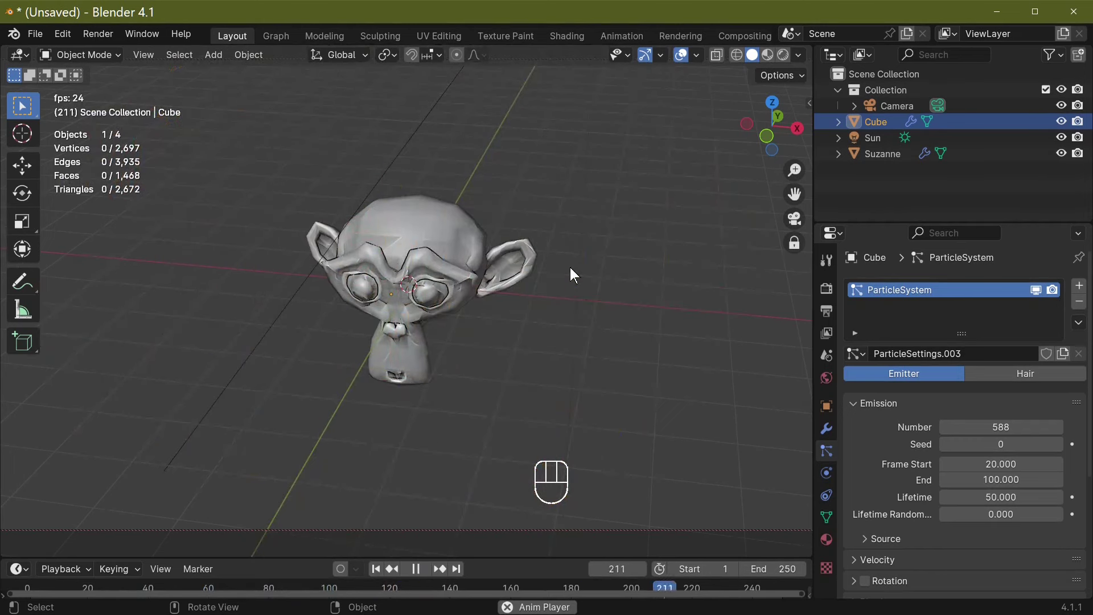
{"action": "key", "text": "space"}
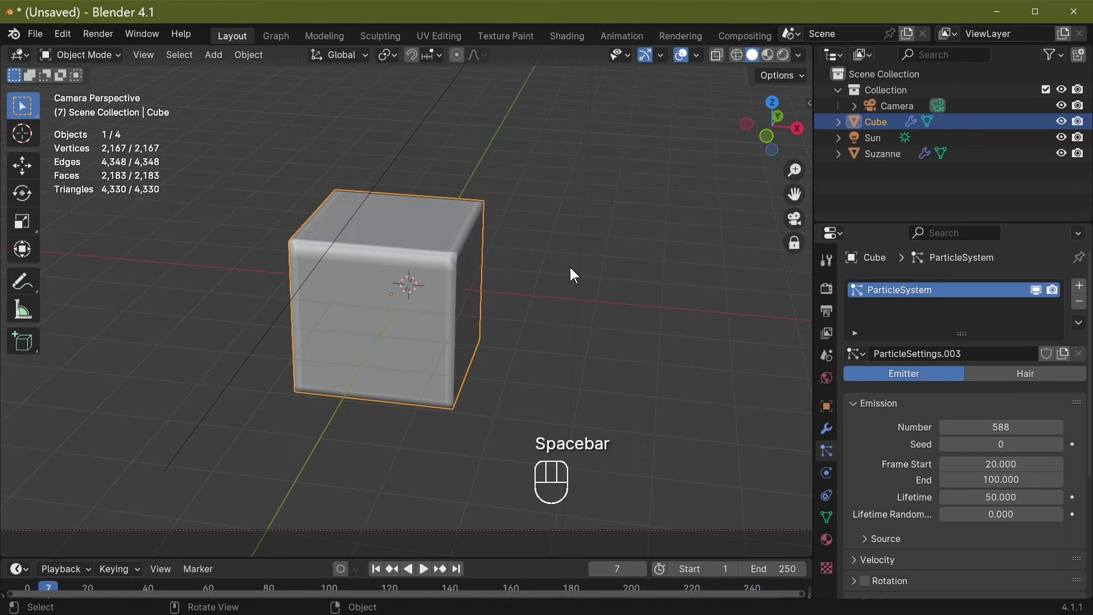
- Delete the Cube and play the animation; fragments still assemble into Suzanne
{"action": "key", "text": "x"}
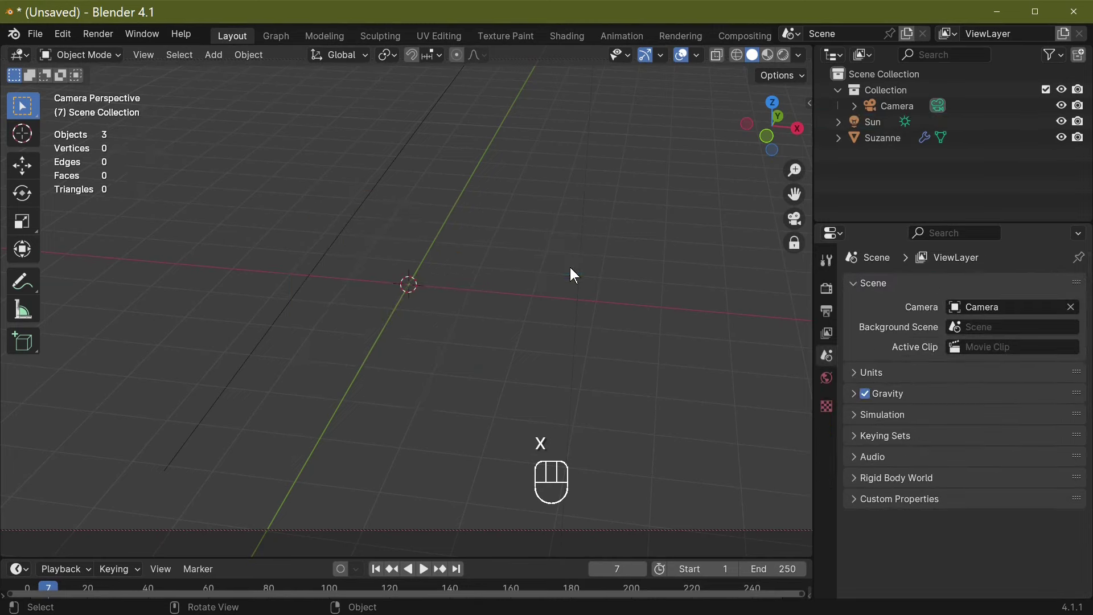
{"action": "key", "text": "space"}
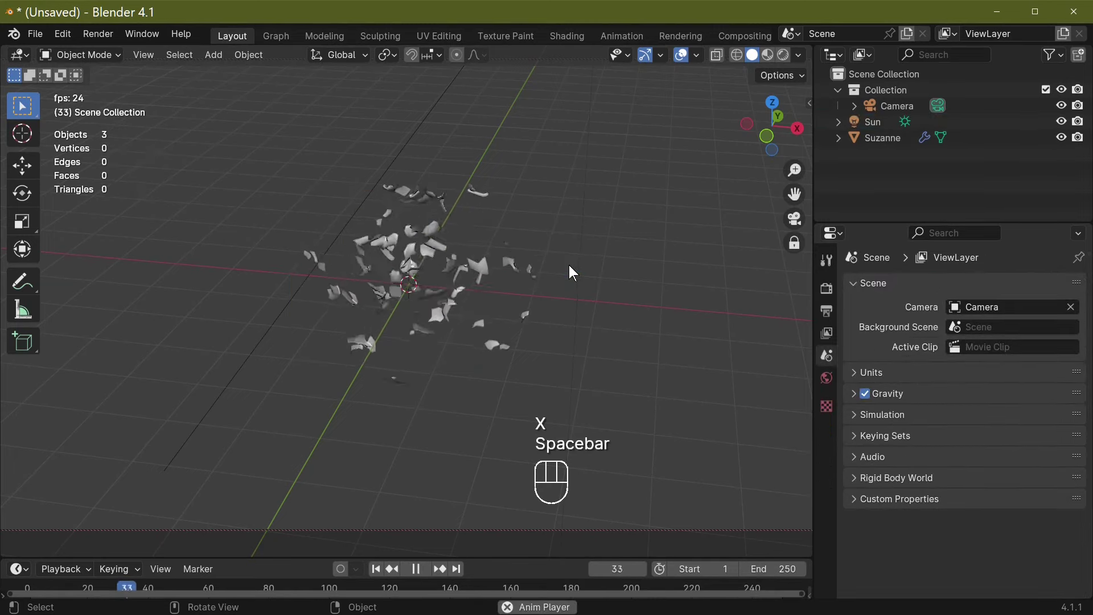